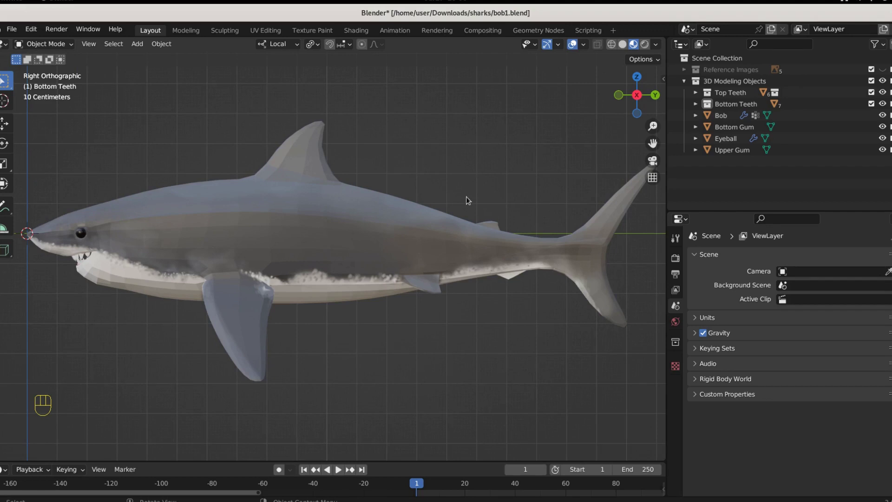
Step: Select the shark body Bob and leave Local View so the metarig skeleton shows
drag(33, 36, 76, 192)
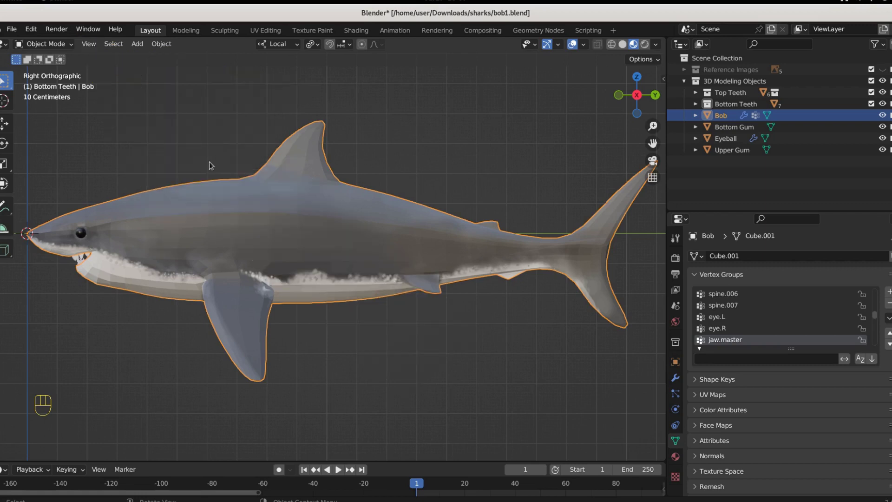
key(shift+a)
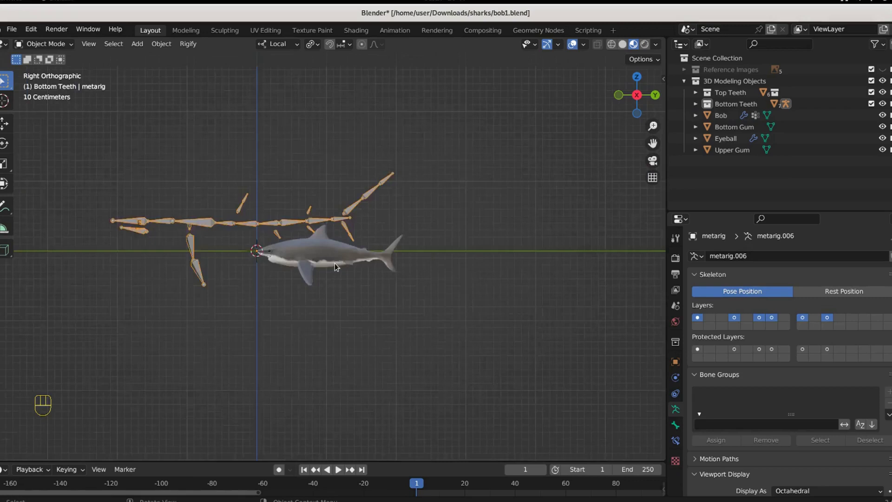
Step: Put the metarig into Edit Mode, check the jaw bones, return to Right view and select all bones
drag(375, 352, 437, 372)
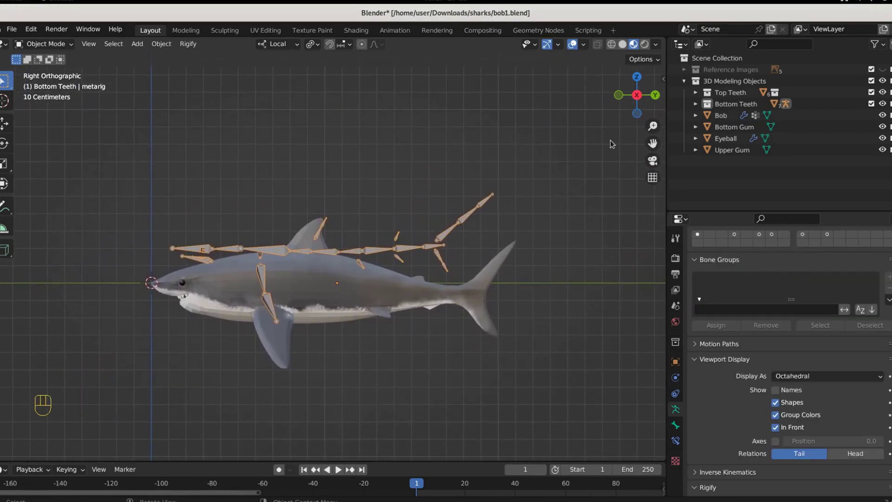
drag(49, 48, 48, 74)
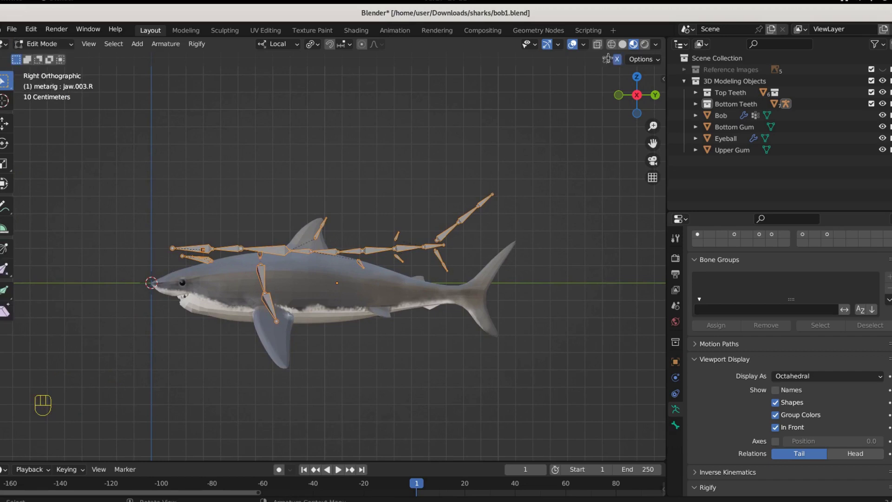
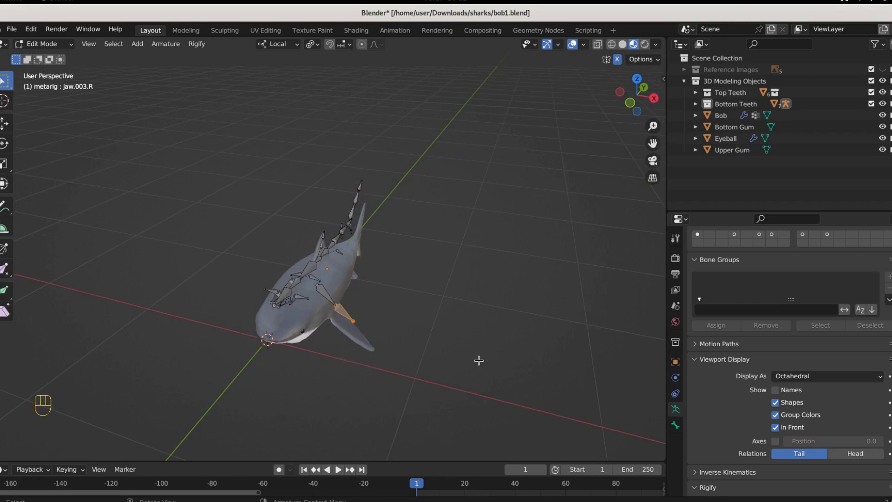
key(g)
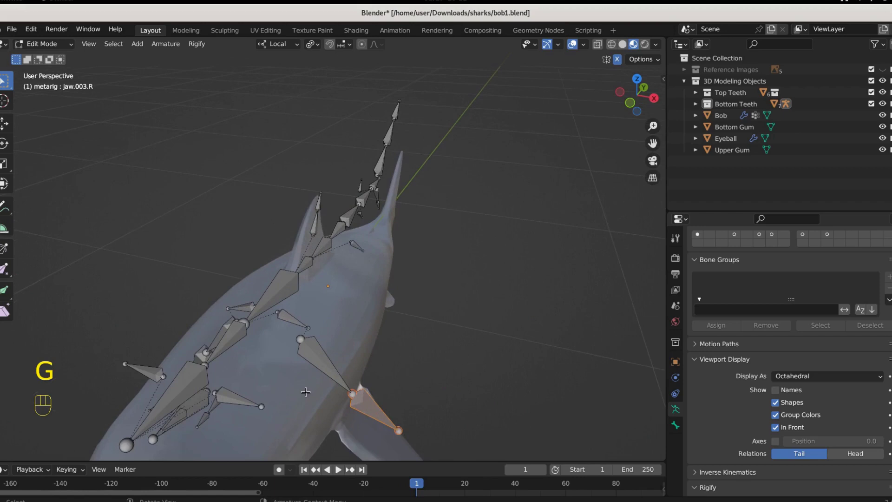
key(KP_3)
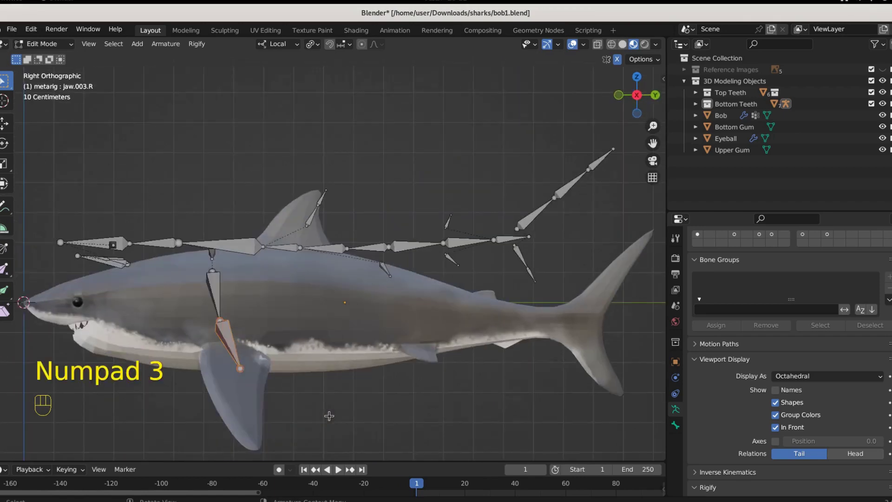
key(a)
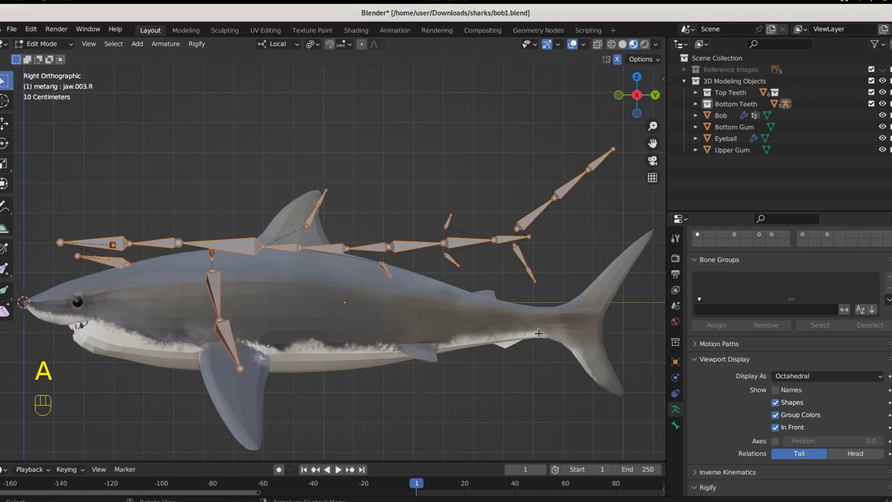
Step: Move the skeleton into the body, fit the dorsal fin and tail bones, and subdivide the rear spine bone
key(g)
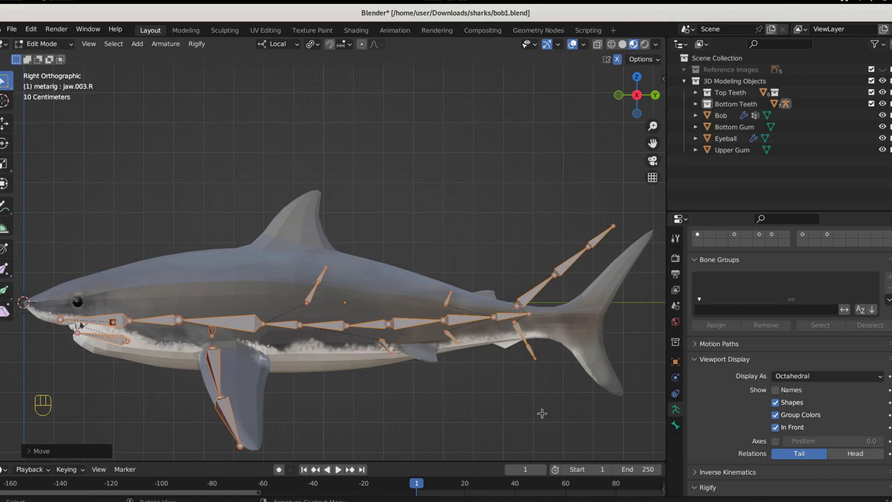
click(297, 261)
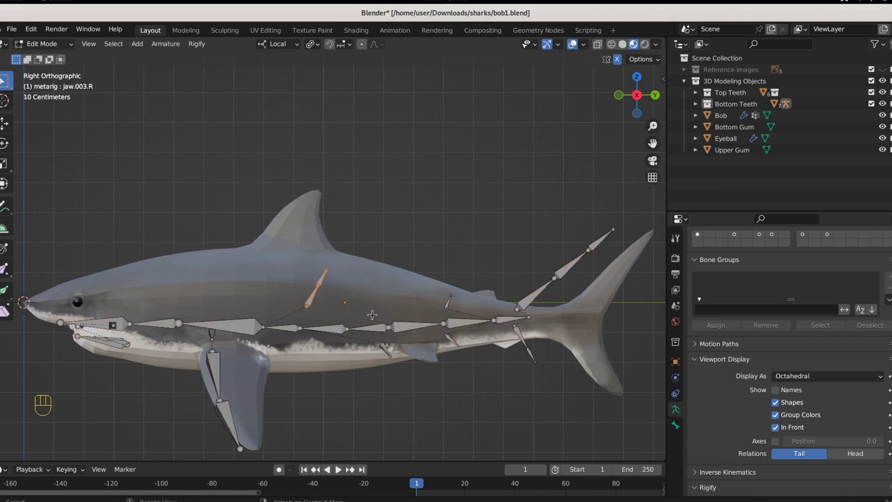
key(g)
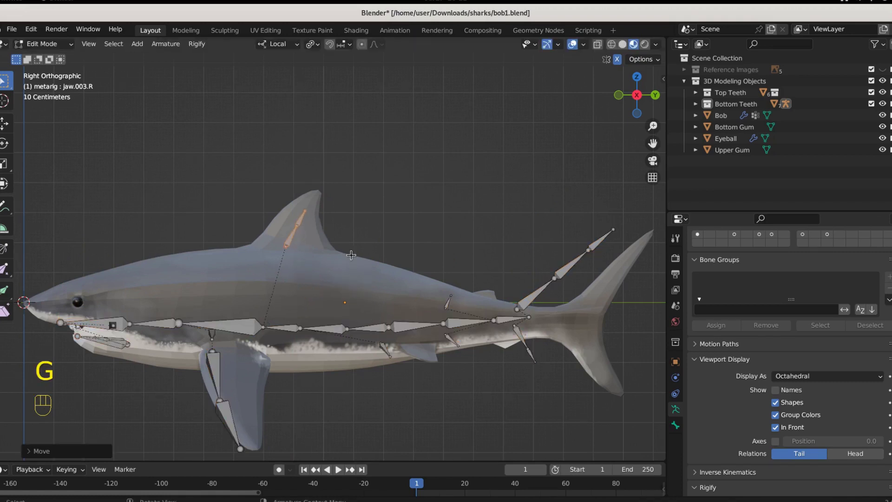
click(301, 203)
key(g)
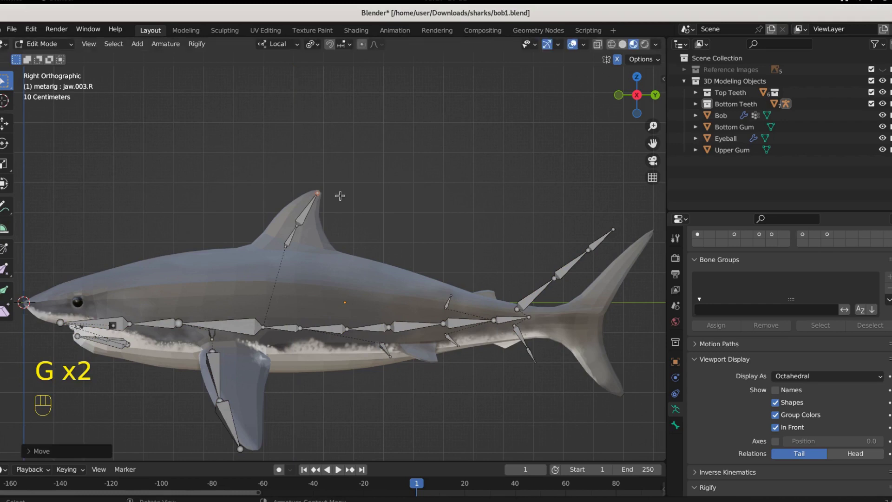
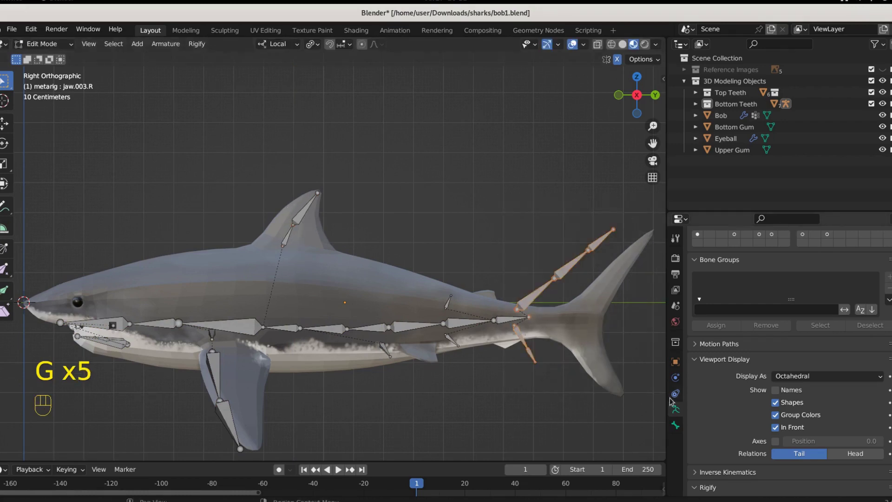
key(g)
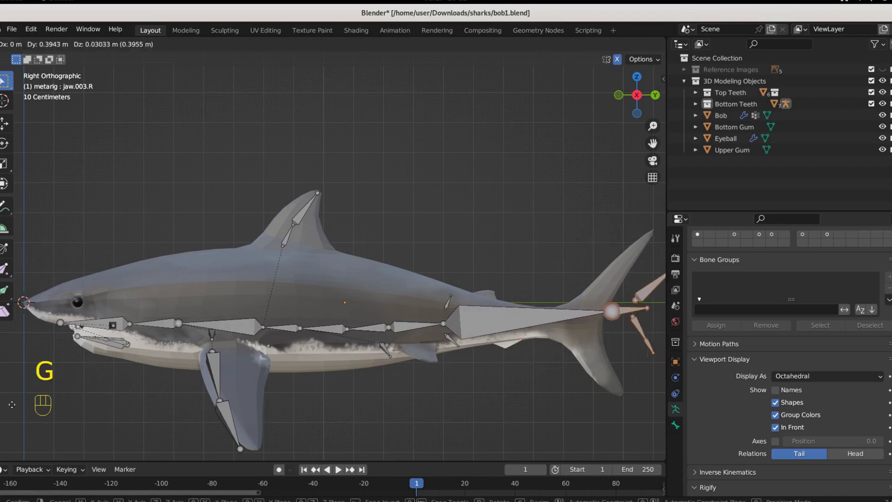
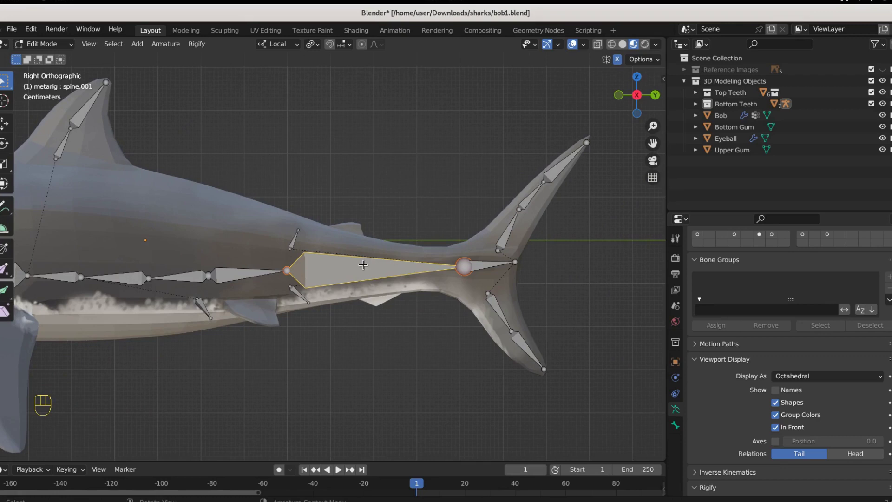
click(369, 273)
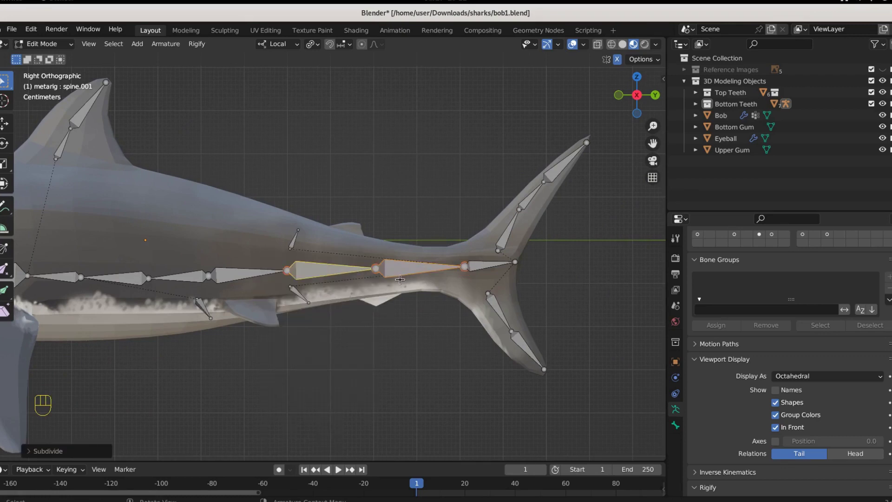
Step: Place the small fin bone on the second dorsal fin and the lower bone at the rear lower fin
click(307, 241)
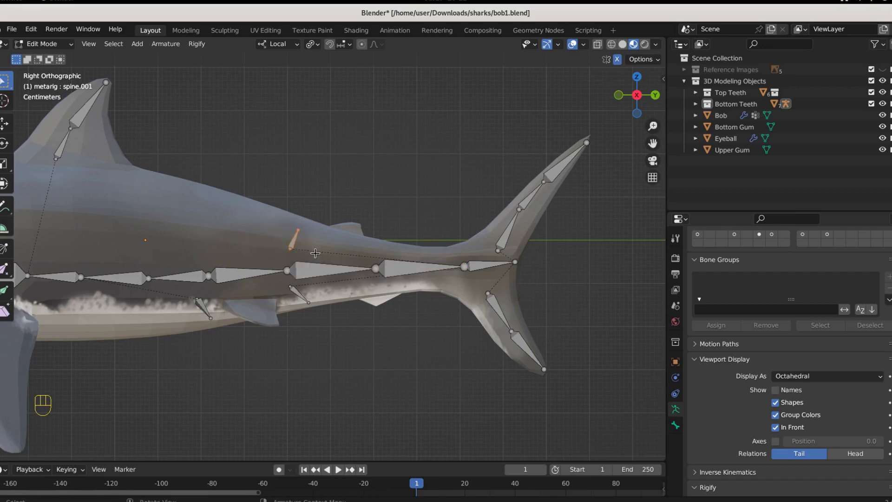
key(g)
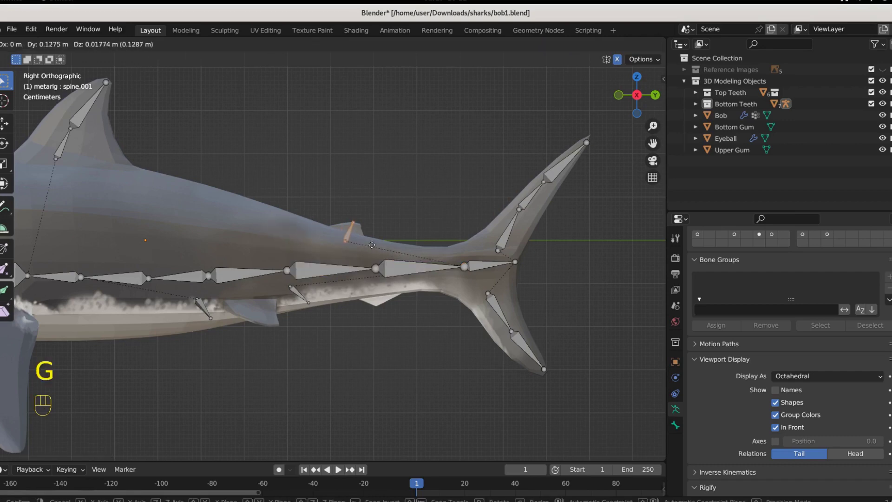
click(422, 151)
key(g)
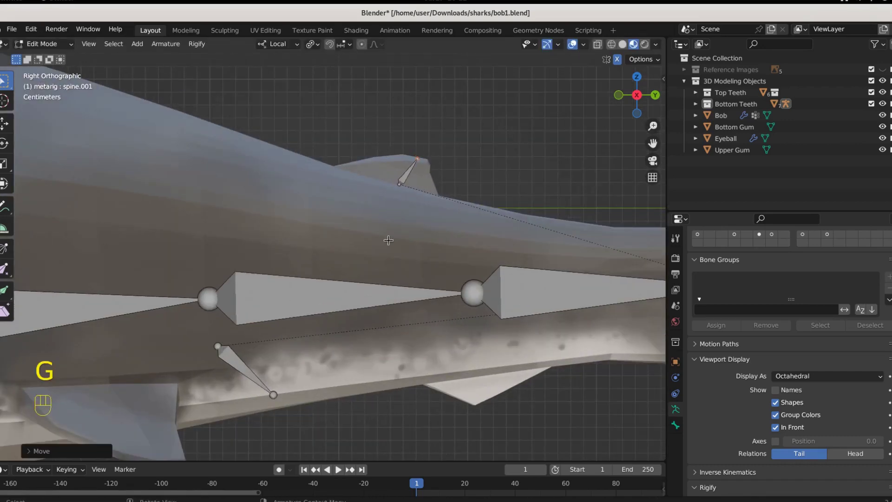
click(297, 345)
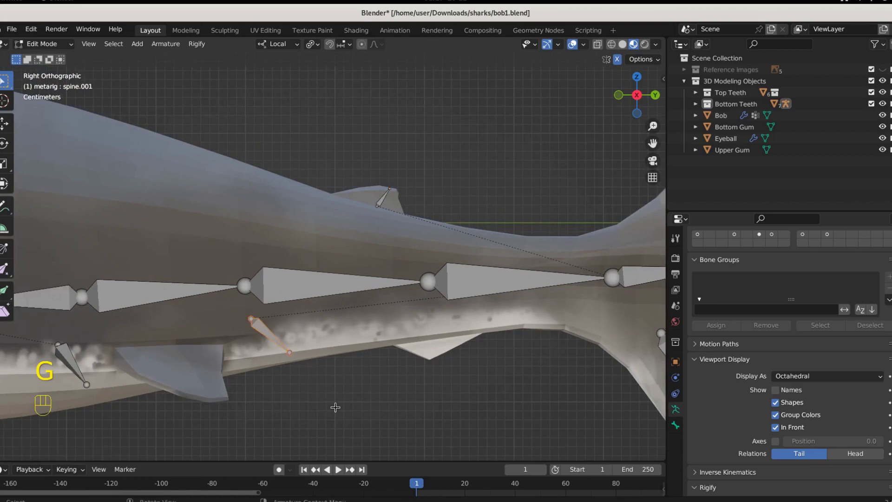
key(g)
key(g)
key(g)
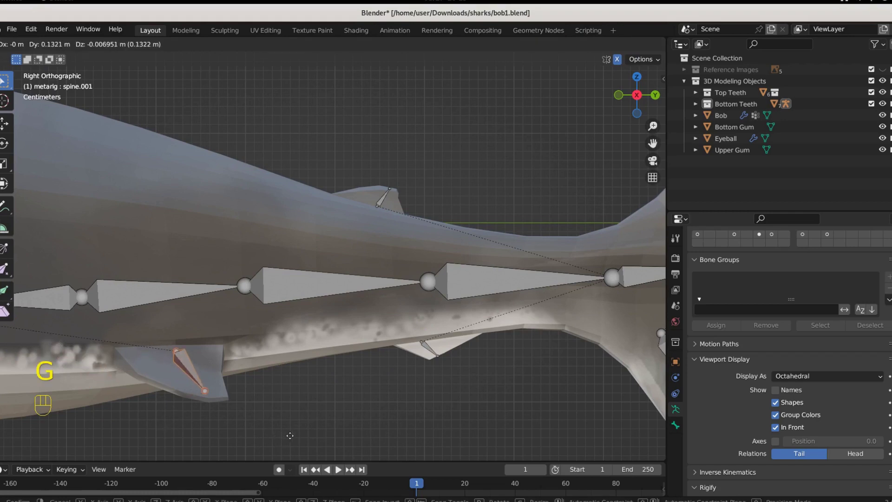
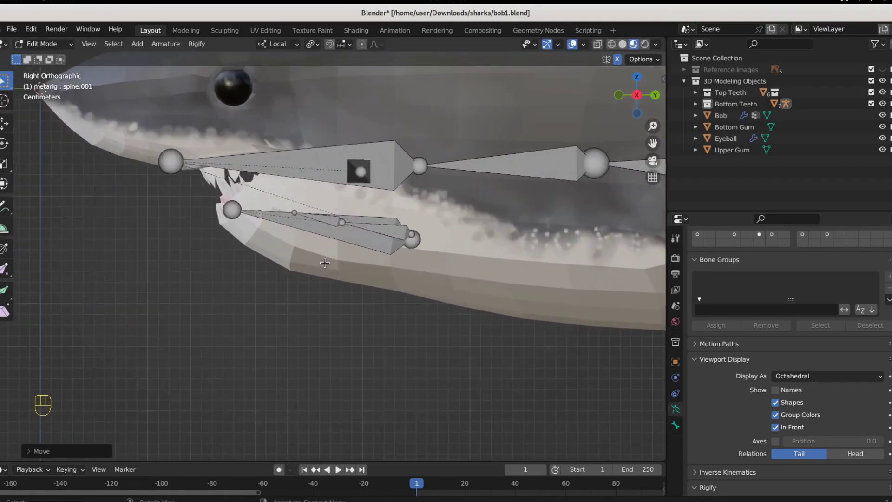
Step: Move the lower jaw bone inside the mouth and spine.007's joint onto the upper jaw, then view from top
middle_click(327, 267)
drag(256, 211, 423, 294)
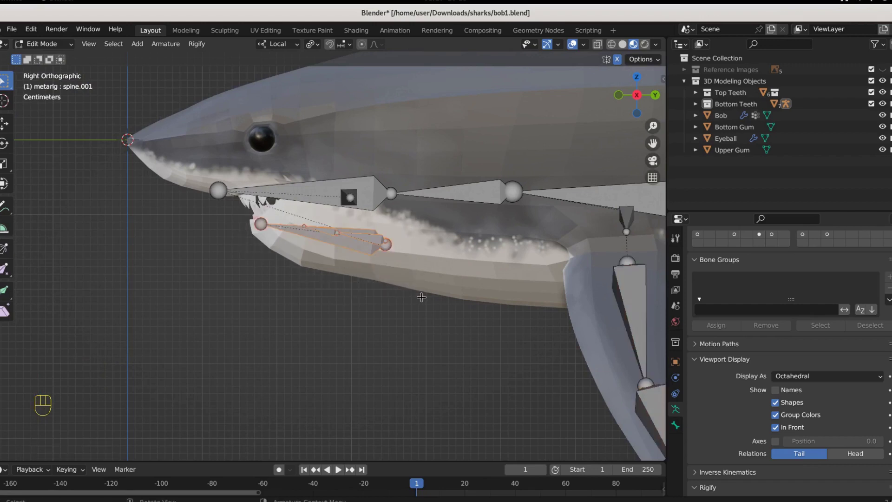
key(g)
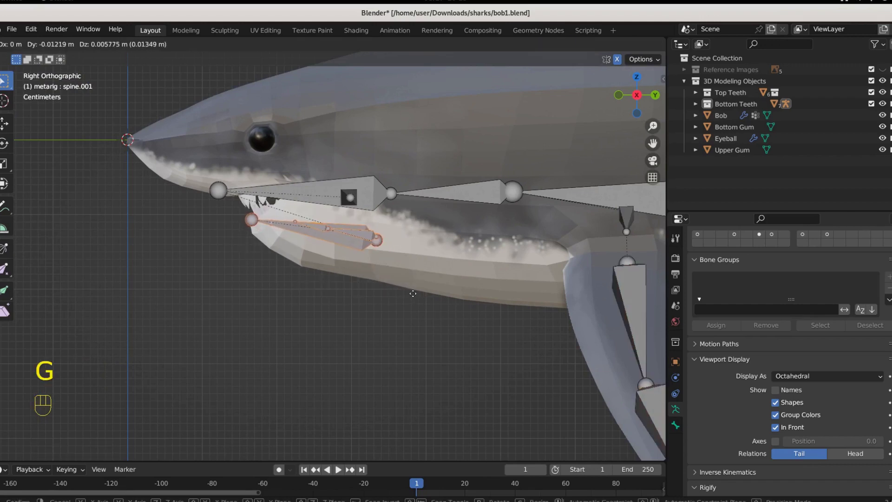
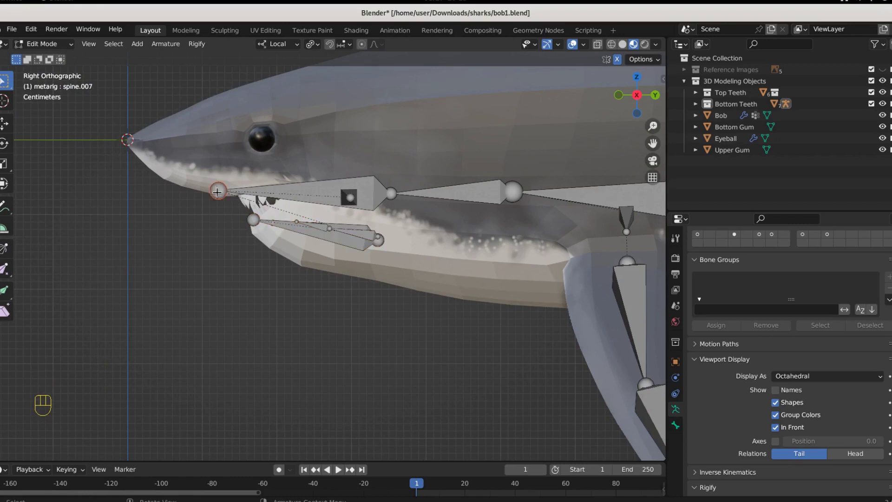
key(g)
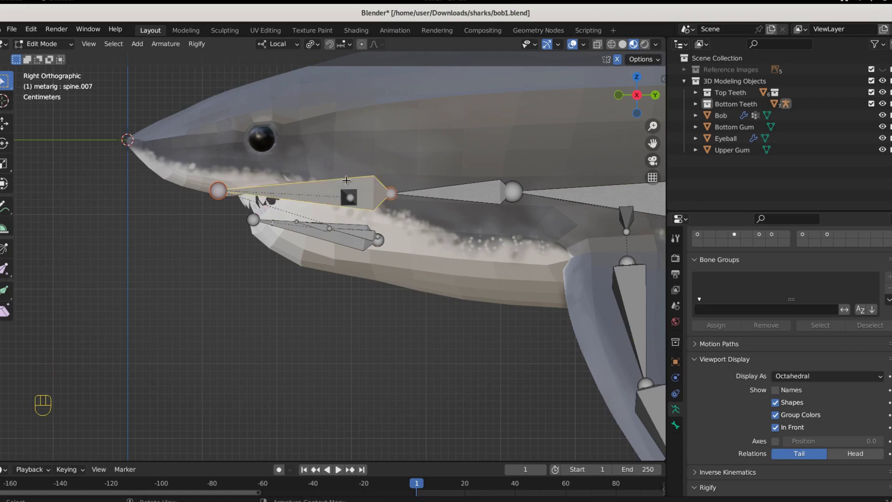
key(g)
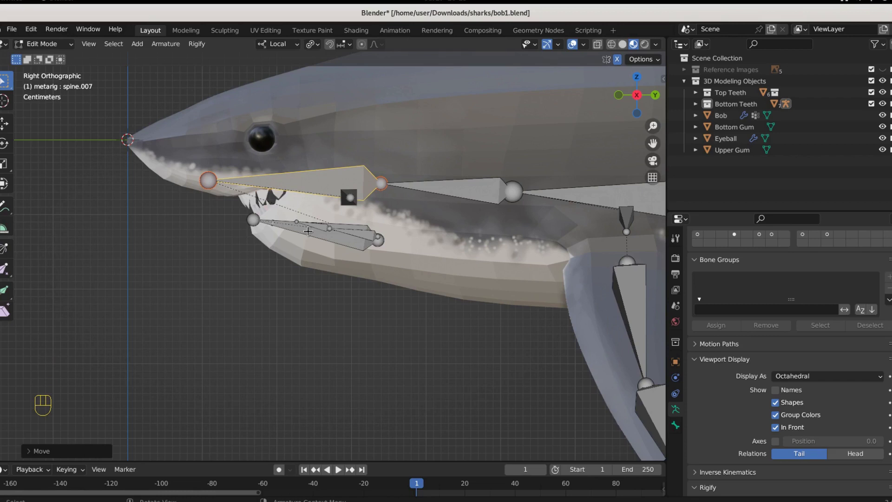
key(KP_7)
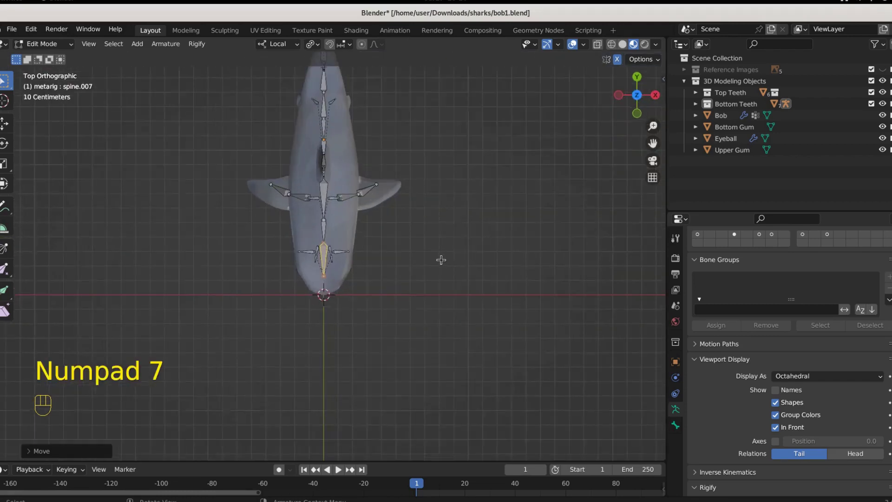
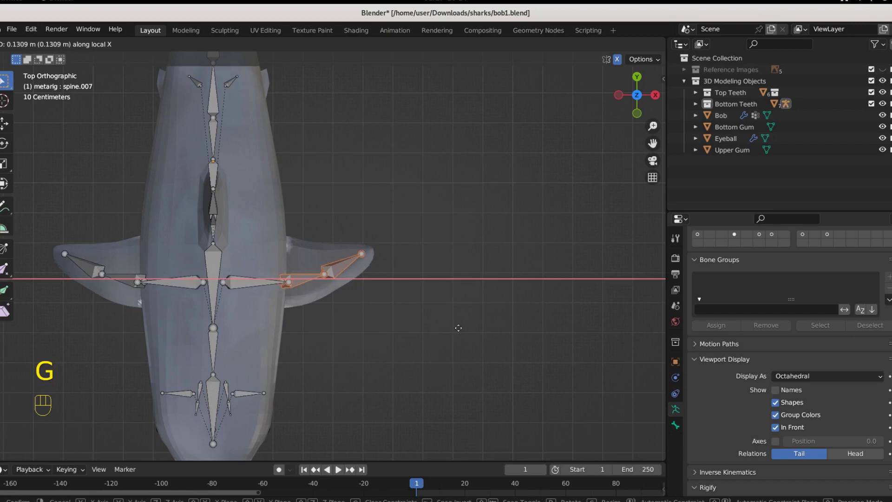
Step: Scale down the small bone beside the head and move it sideways into the shark's eyeball
drag(323, 315, 275, 153)
key(g)
drag(275, 152, 279, 148)
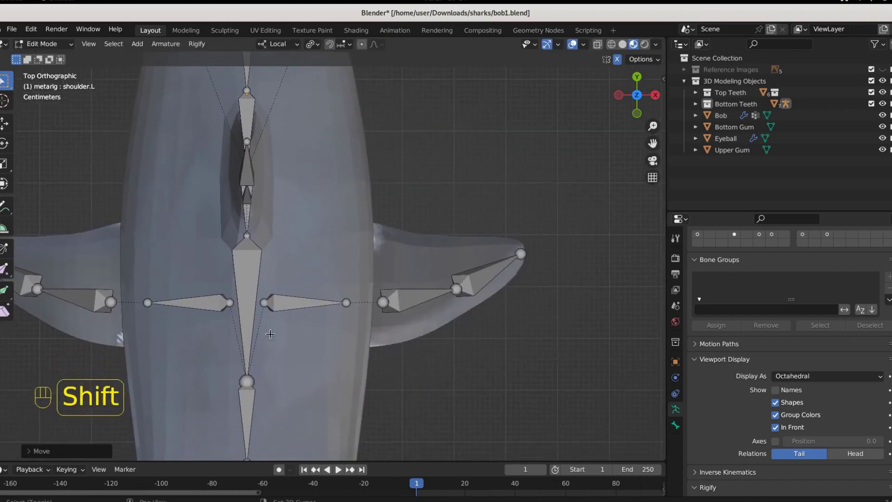
click(291, 355)
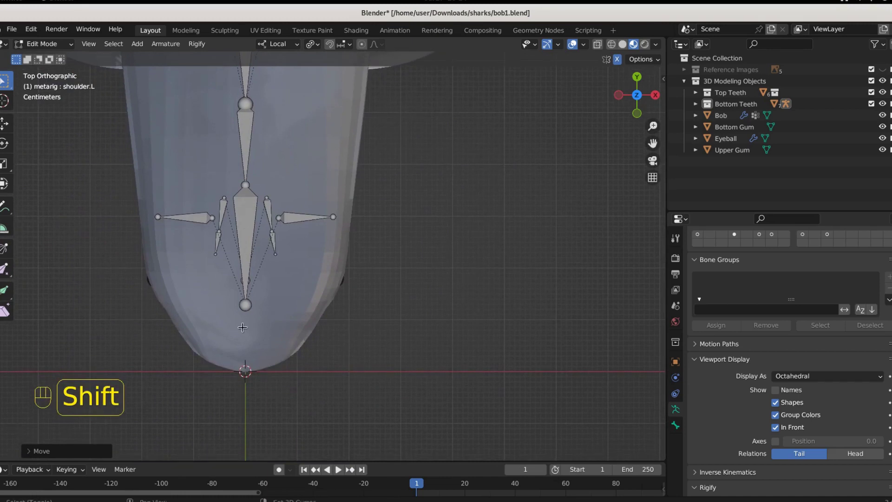
drag(304, 209, 362, 233)
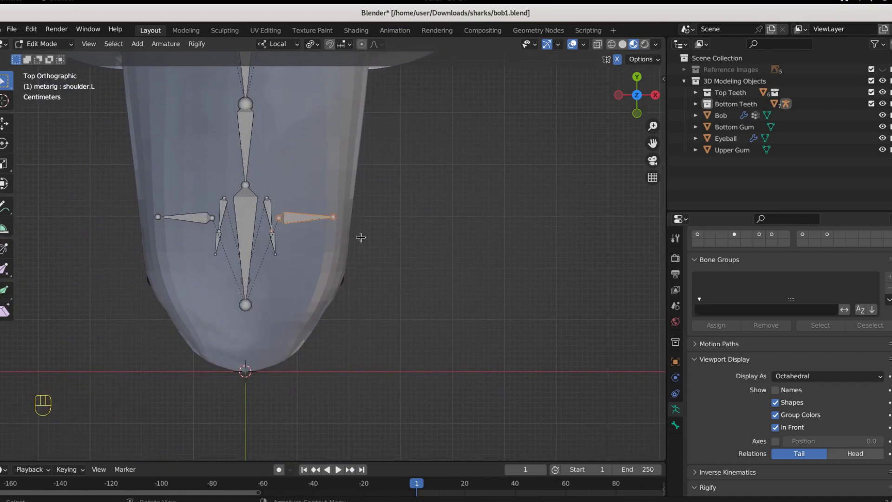
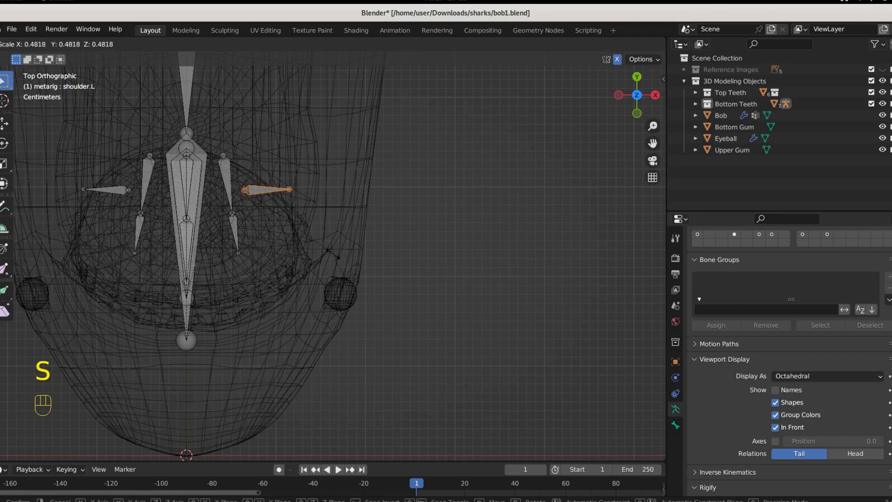
key(g)
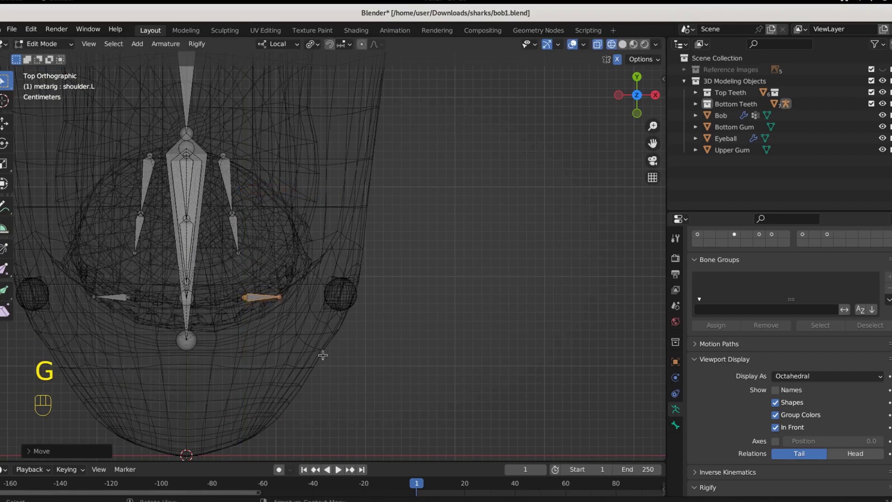
key(g)
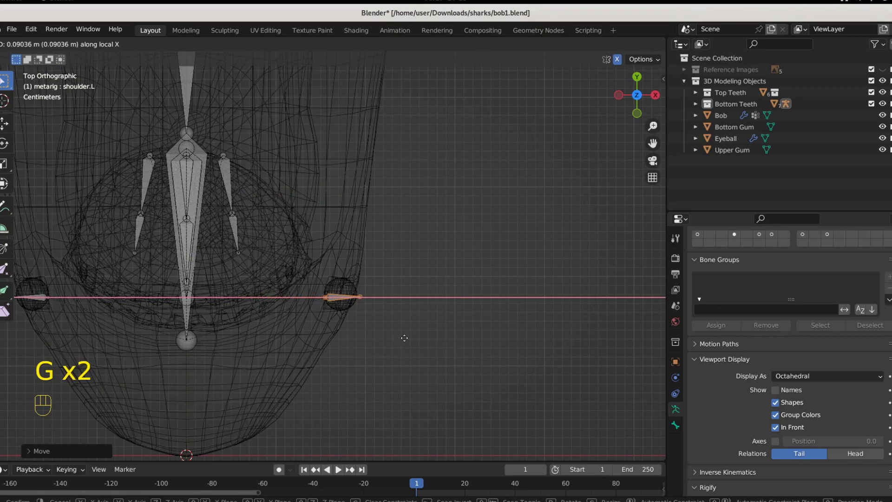
key(KP_3)
Step: Finish placing the eye bone, then select Bob with the metarig and parent the body to it
key(g)
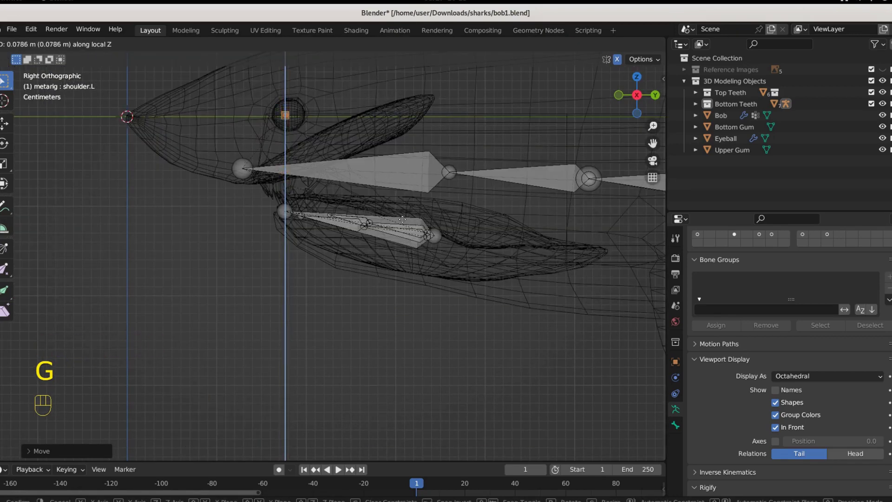
key(g)
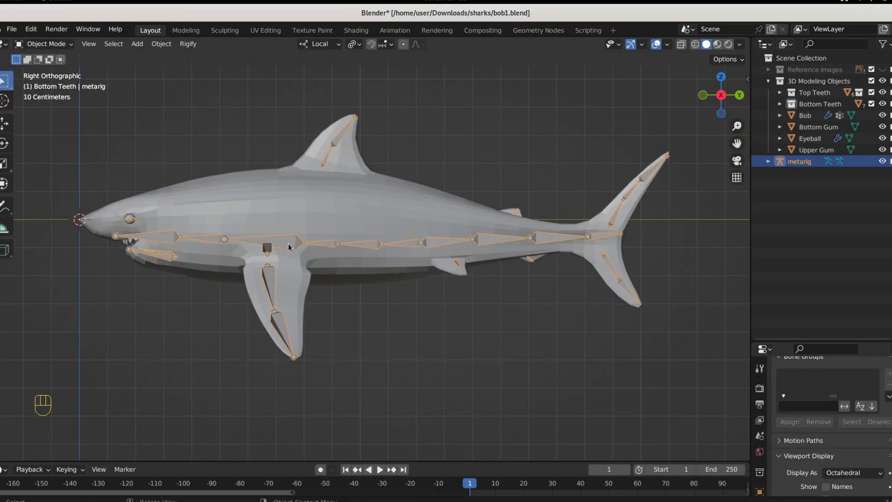
click(310, 190)
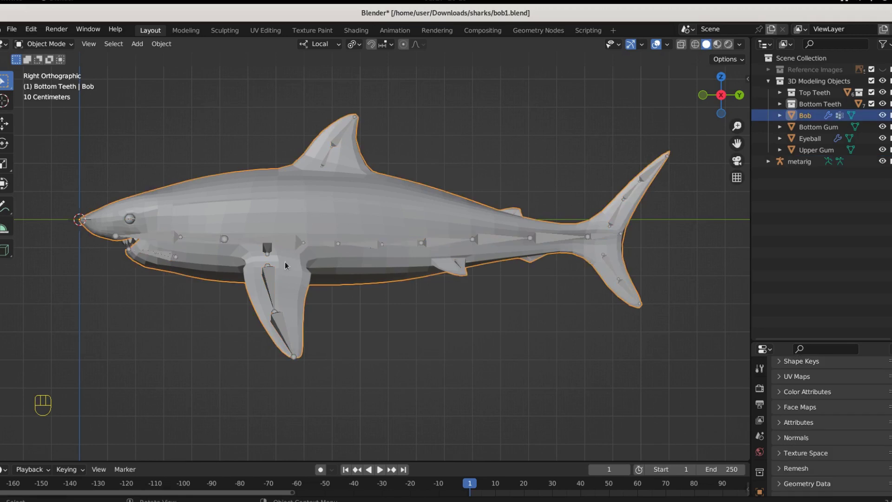
click(275, 283)
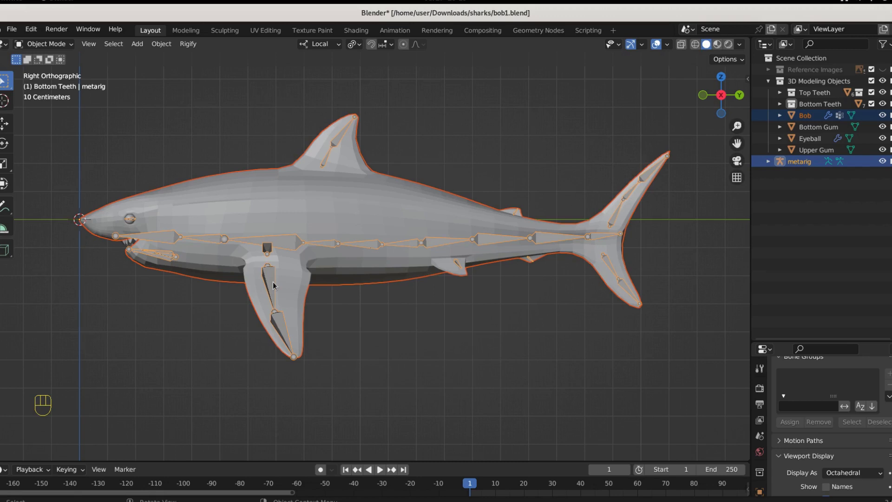
key(ctrl+p)
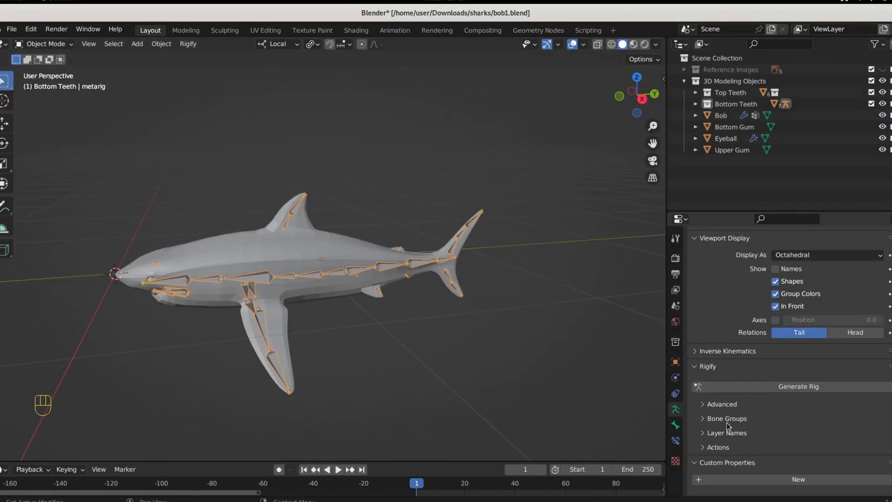
Step: Generate the Rigify control rig, delete it, and apply the metarig's transforms
click(761, 390)
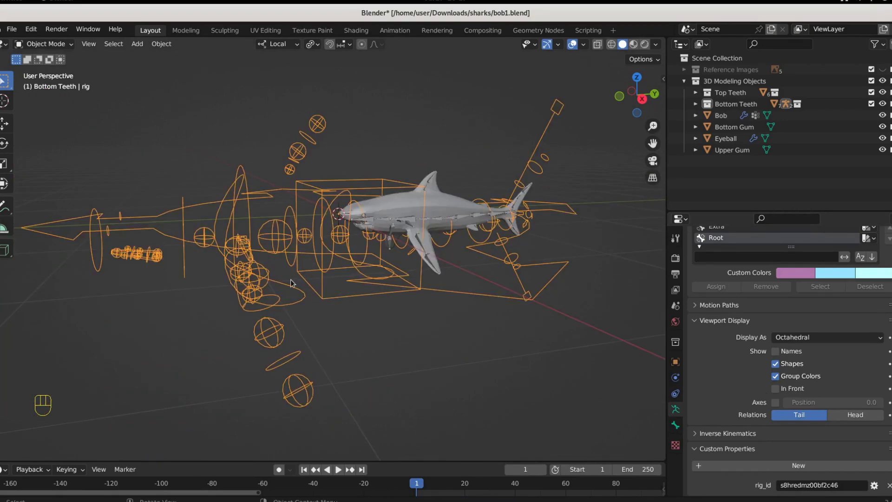
key(Delete)
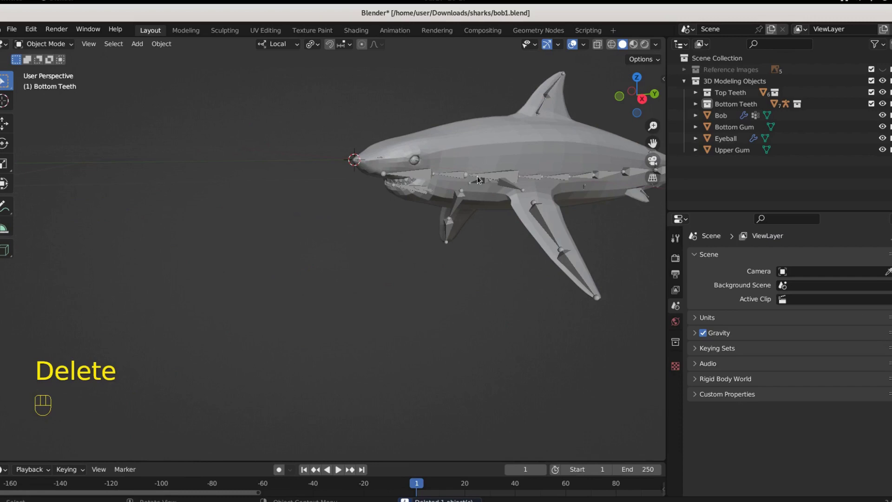
drag(496, 263, 318, 284)
key(ctrl+a)
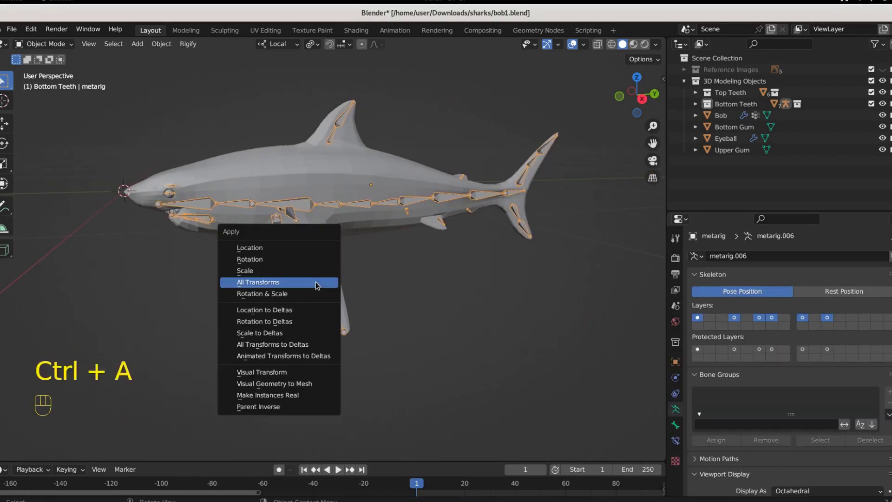
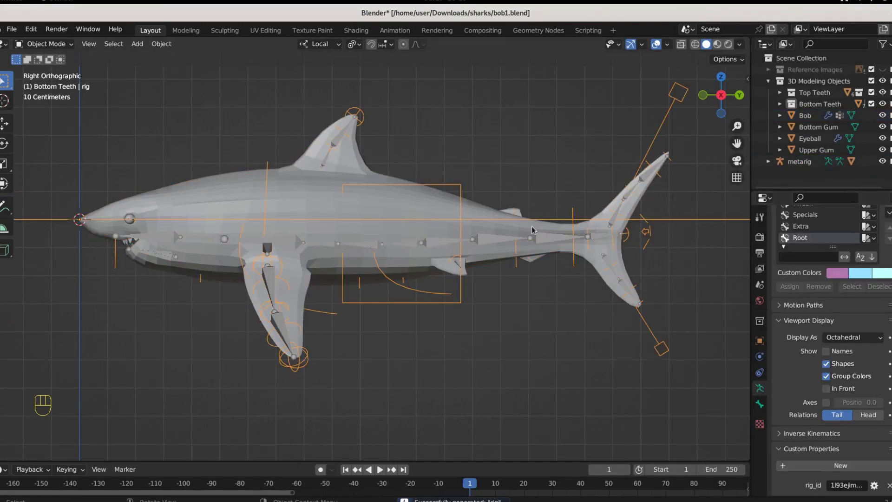
click(520, 230)
click(535, 240)
Step: Tweak a tail spine joint, test-rotate a spine bone in Pose Mode, and save the file
key(r)
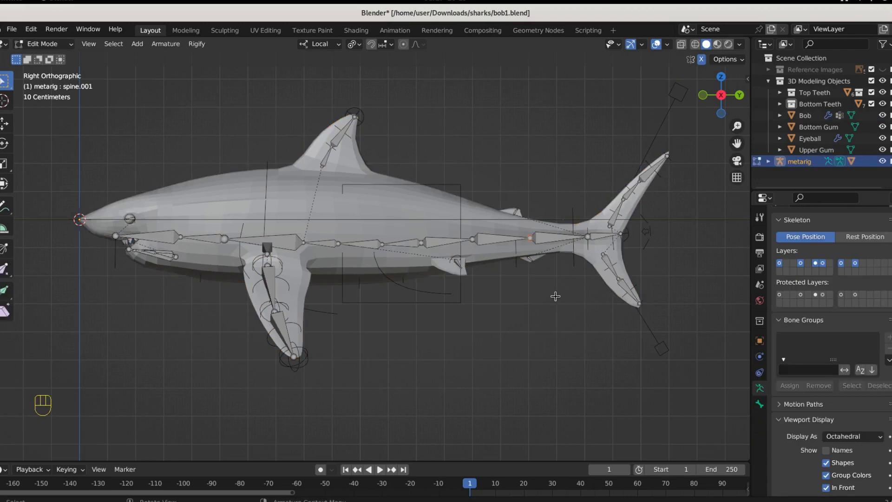
key(g)
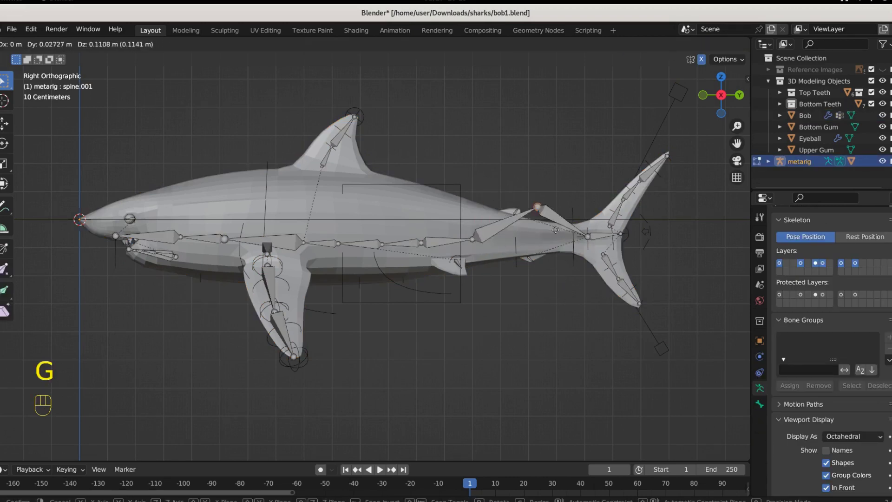
drag(53, 50, 45, 80)
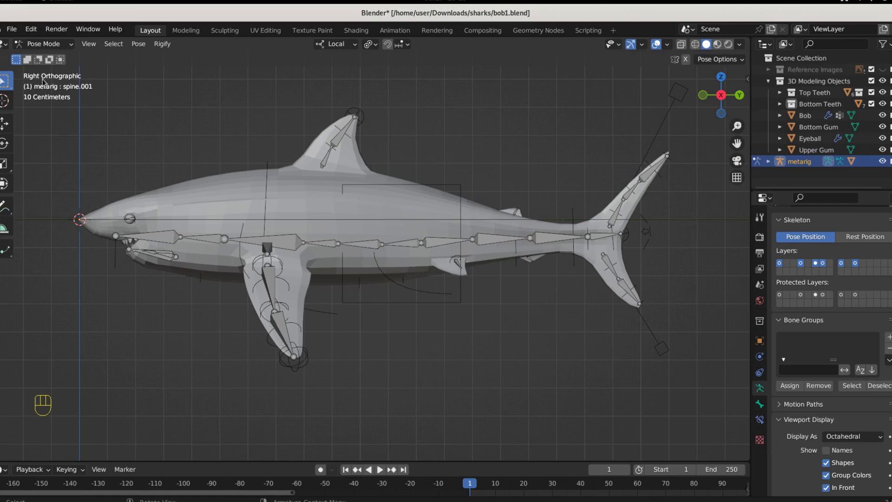
click(555, 256)
key(r)
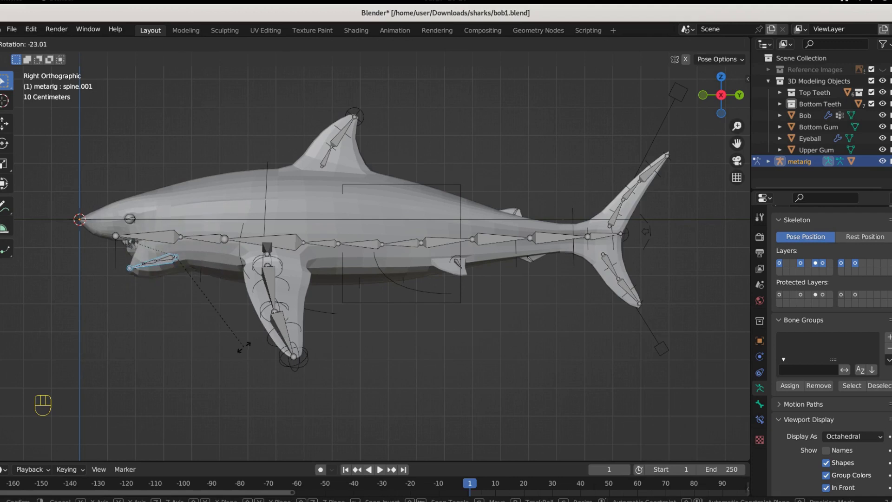
key(ctrl+s)
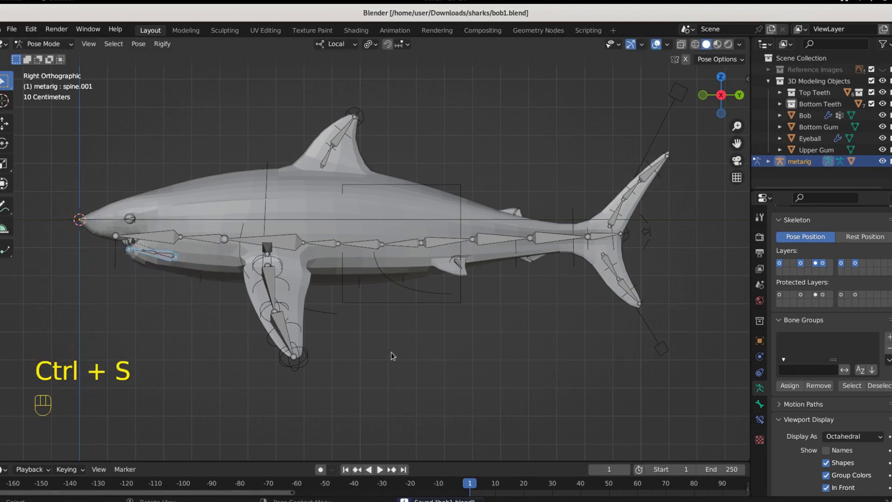
Step: Rotate the jaw bone open to test it, then undo back to the rest position
drag(323, 346, 409, 358)
drag(303, 347, 386, 338)
key(r)
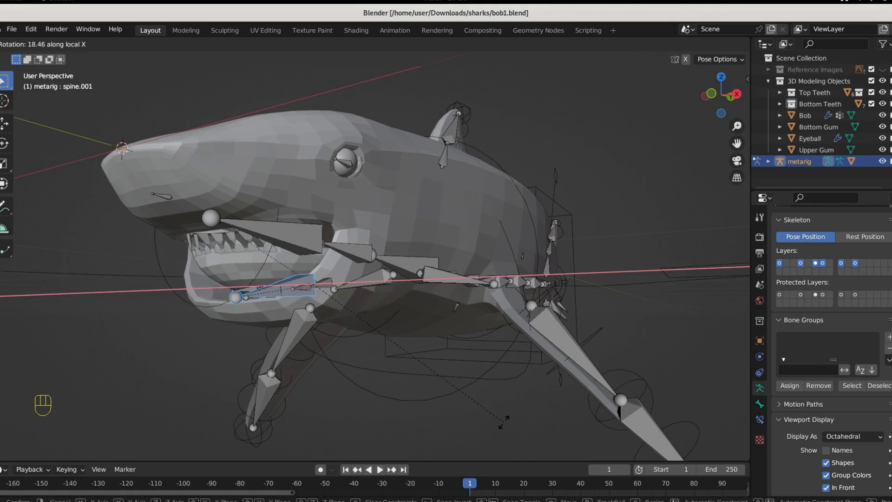
key(ctrl+z)
click(366, 367)
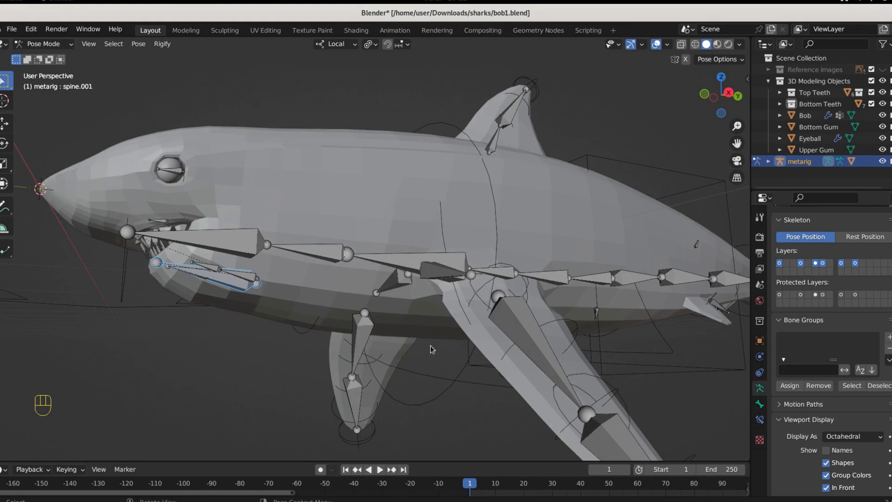
Step: Leave Pose Mode, switch Bob into Weight Paint and show its vertex group list for jaw.master
click(253, 240)
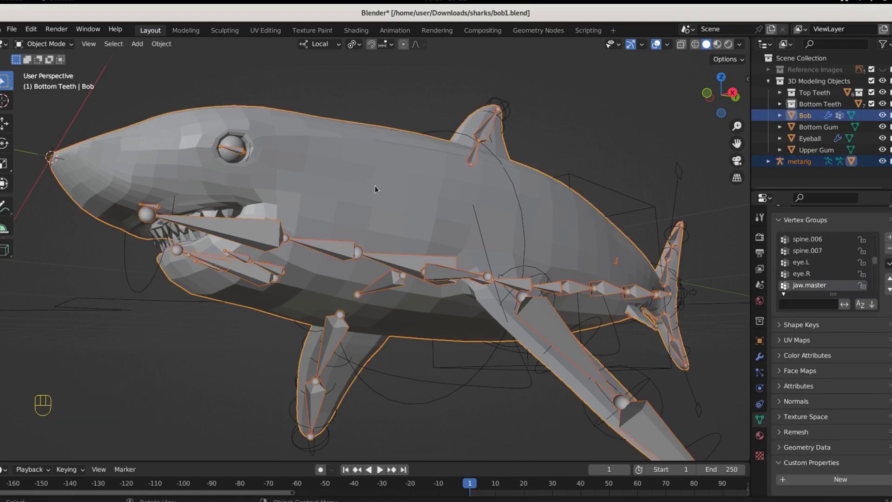
drag(49, 46, 59, 109)
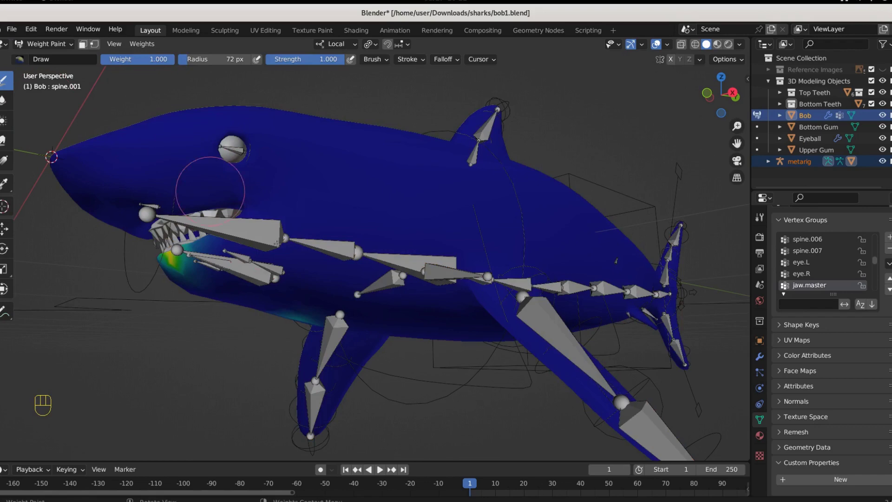
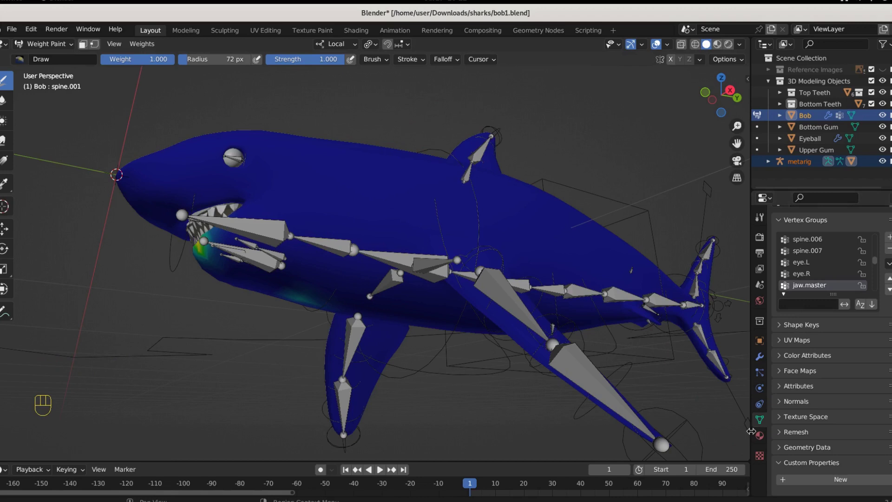
click(764, 419)
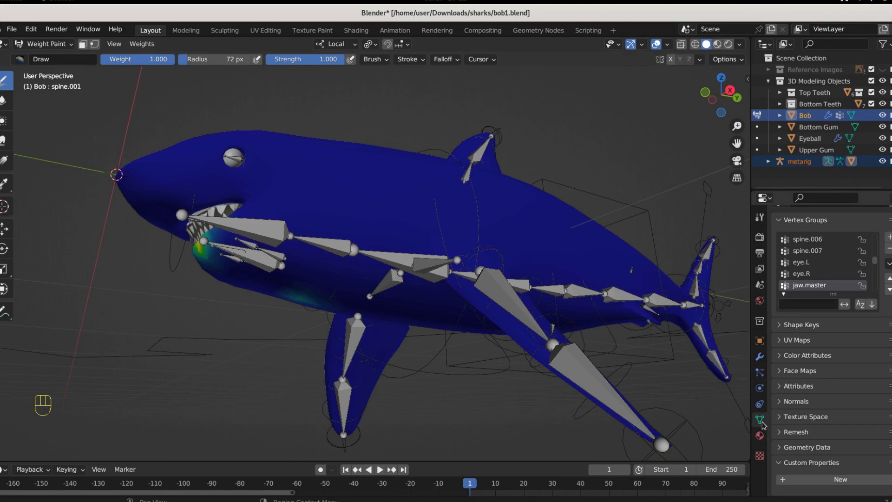
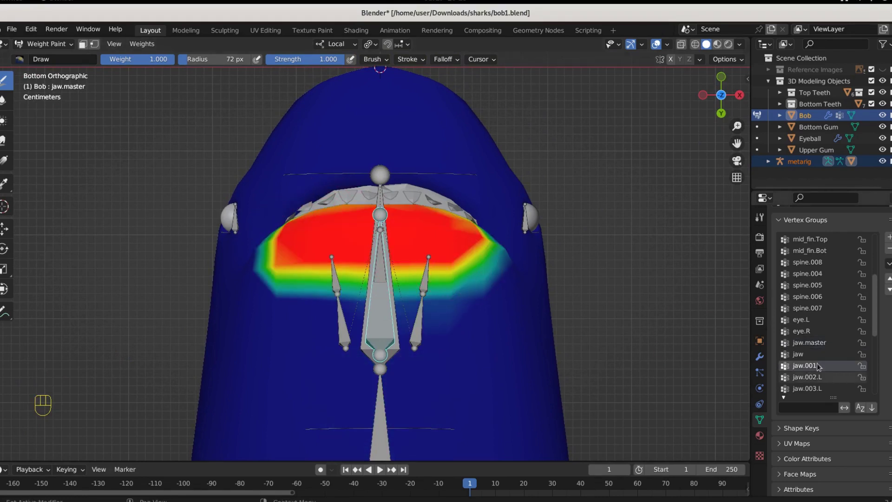
Step: View the textured shark's mouth, rotate jaw.master open to check the lower jaw follows, then cancel
drag(60, 47, 57, 82)
drag(357, 243, 391, 264)
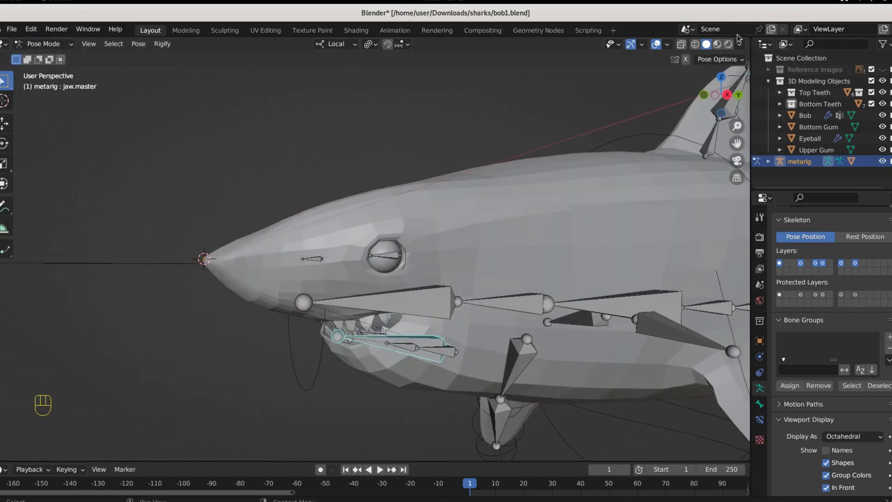
drag(707, 61, 493, 307)
drag(488, 298, 430, 191)
key(r)
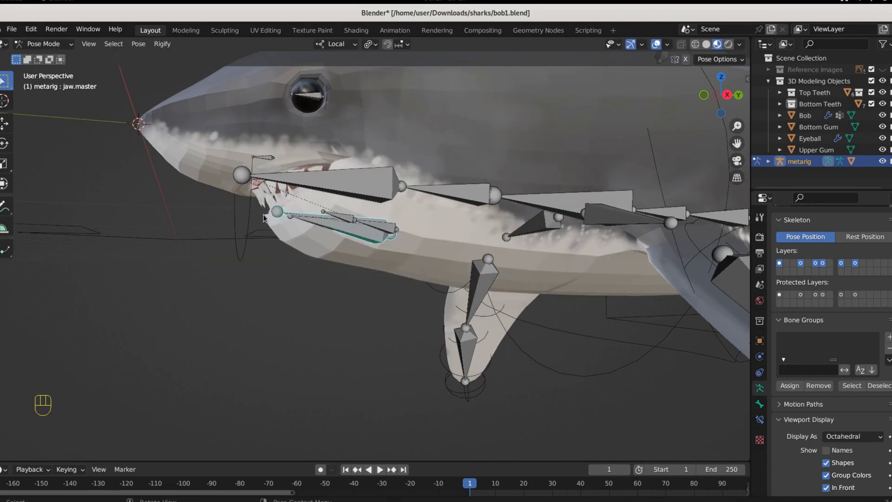
drag(284, 272, 361, 261)
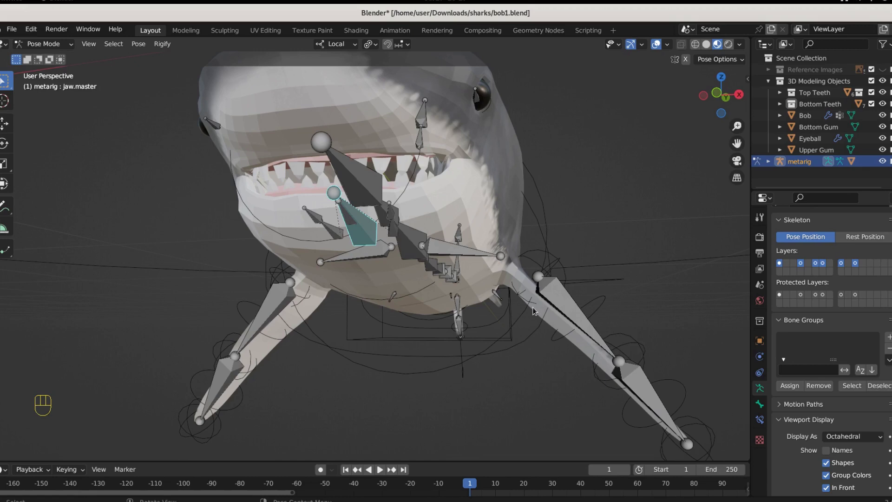
drag(516, 303, 571, 309)
drag(533, 314, 486, 316)
click(485, 317)
right_click(485, 316)
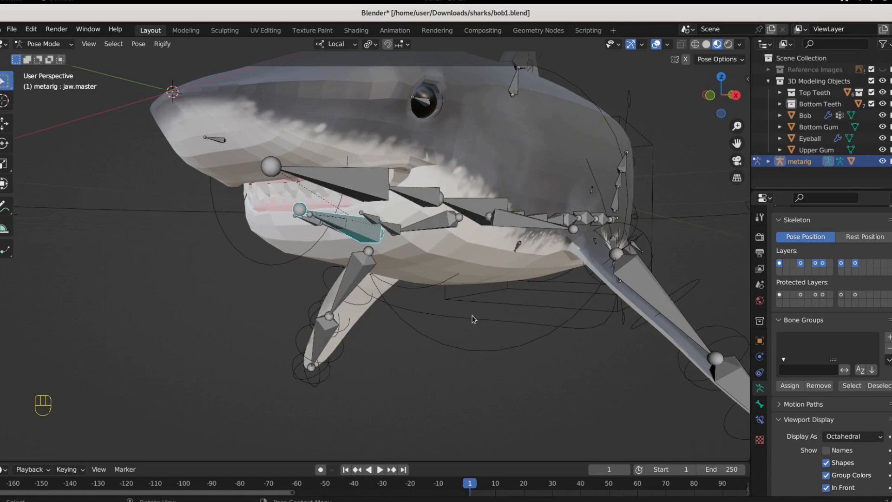
Step: Test the jaw once more from other angles and return the metarig to Object Mode
drag(546, 301, 507, 389)
drag(503, 383, 462, 339)
drag(456, 334, 491, 323)
middle_click(491, 324)
drag(483, 326, 458, 315)
drag(448, 318, 416, 338)
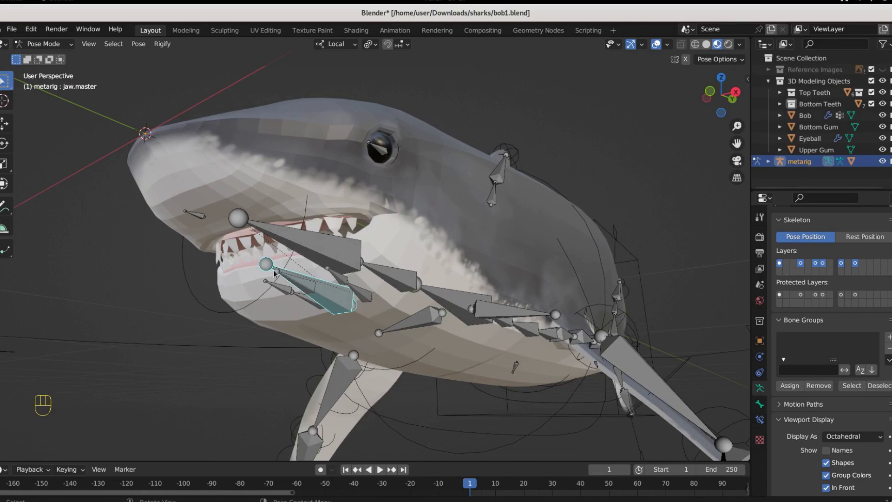
drag(51, 45, 53, 58)
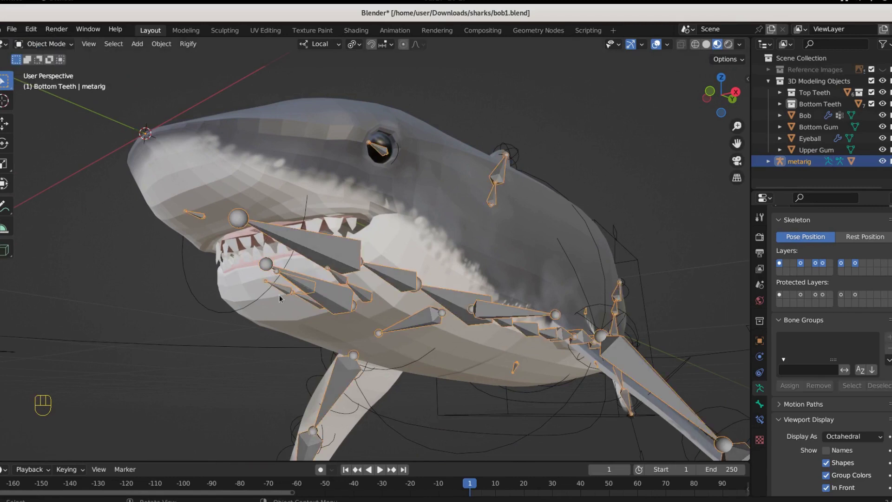
Step: Parent the Upper Gum to the metarig with automatic weights
click(250, 264)
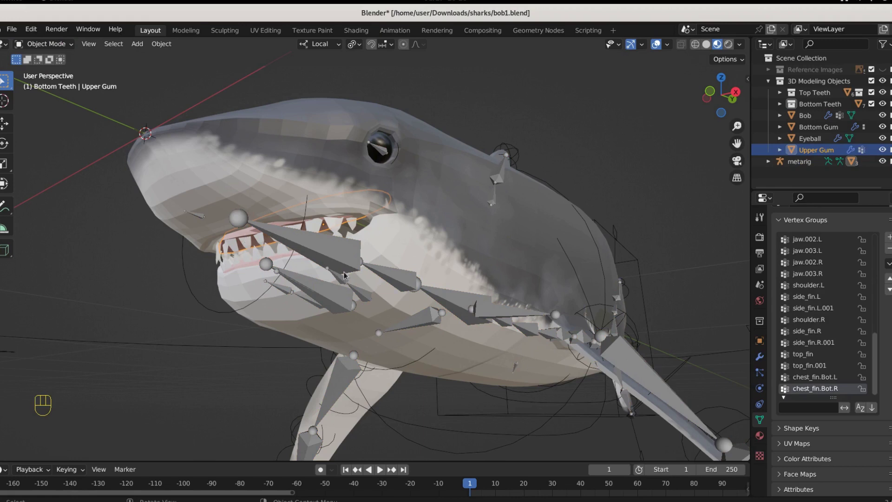
click(339, 257)
click(63, 49)
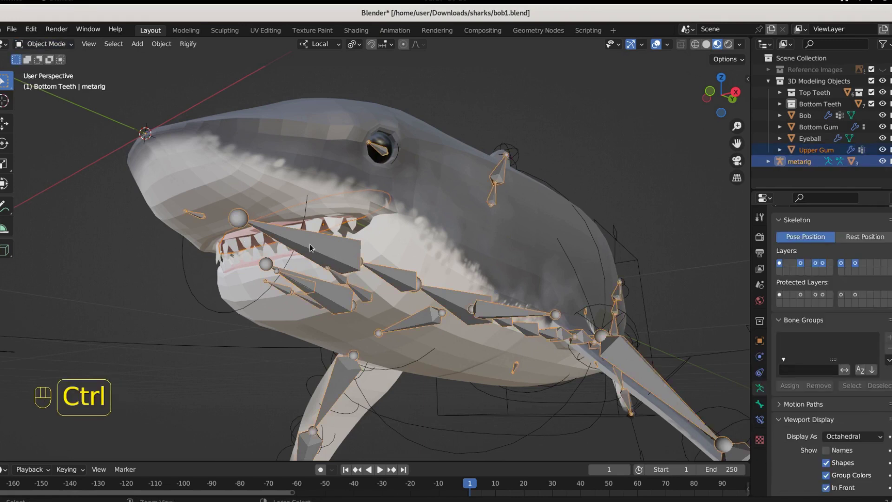
key(ctrl+p)
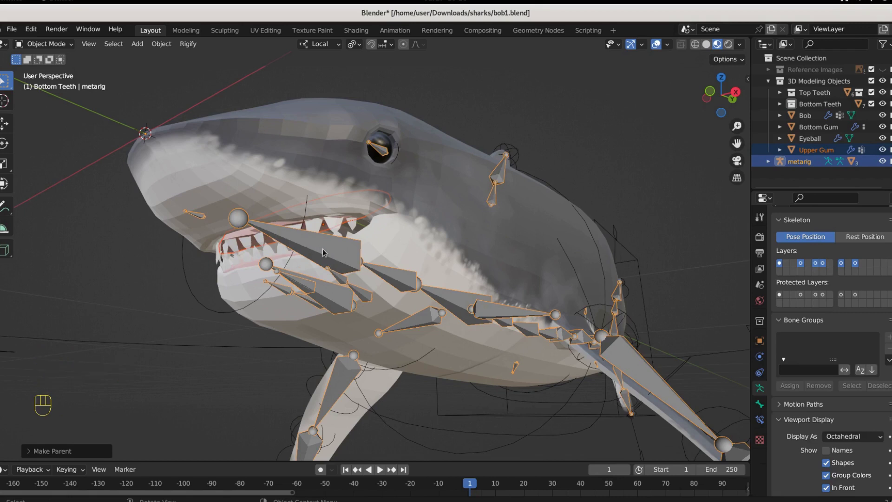
click(327, 252)
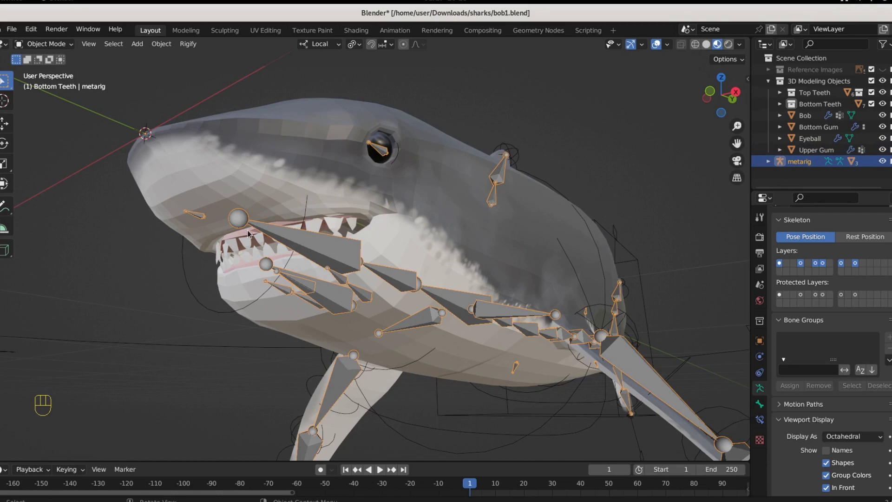
Step: Weight-paint the upper gum's jaw.master group in wireframe, checking from front and side views
click(250, 234)
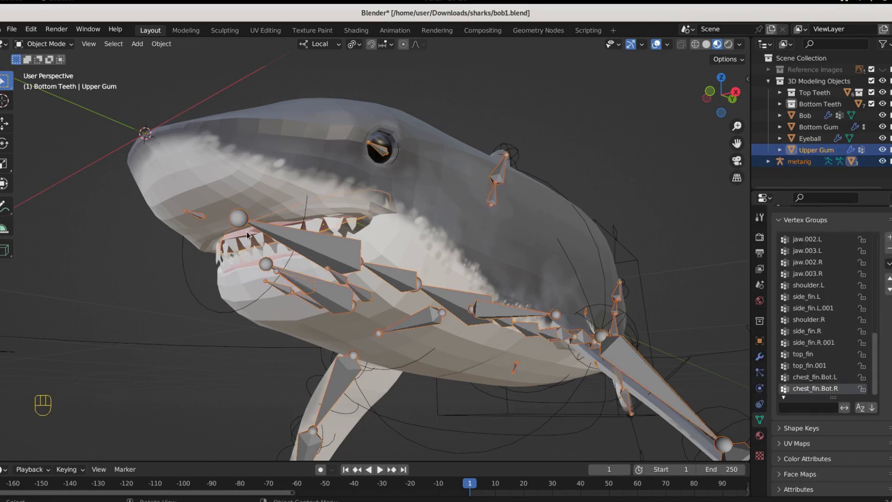
drag(33, 43, 60, 110)
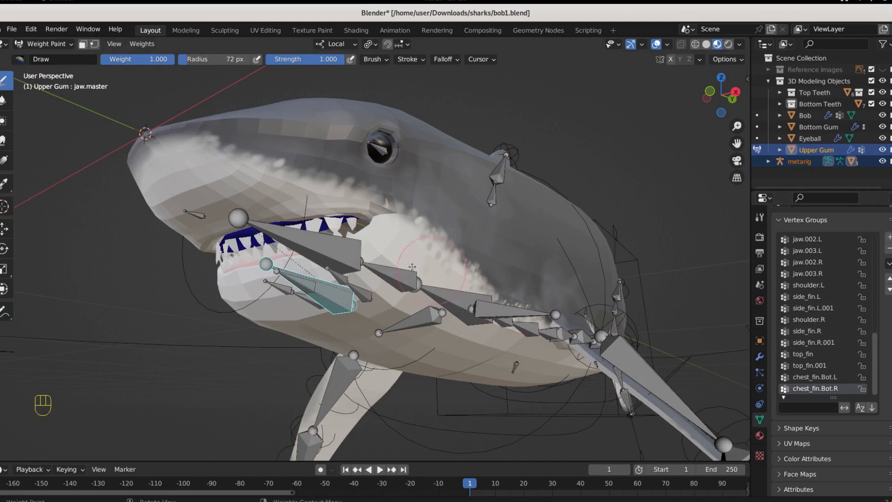
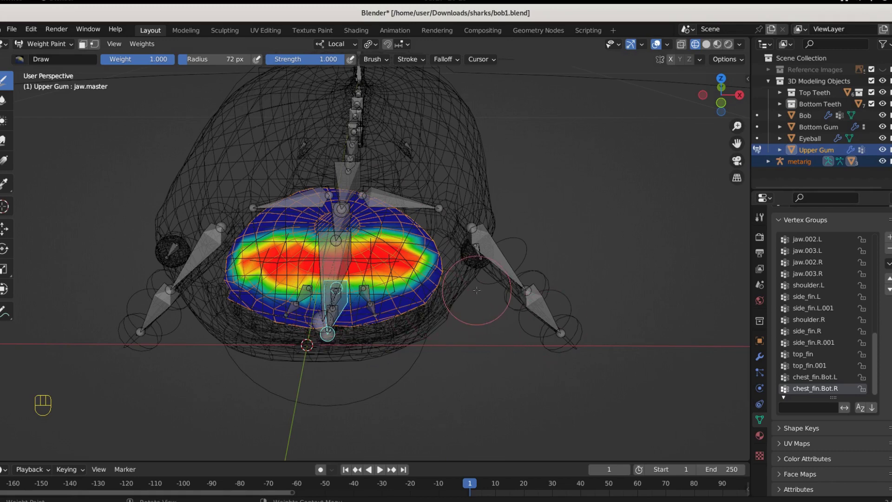
key(ctrl+z)
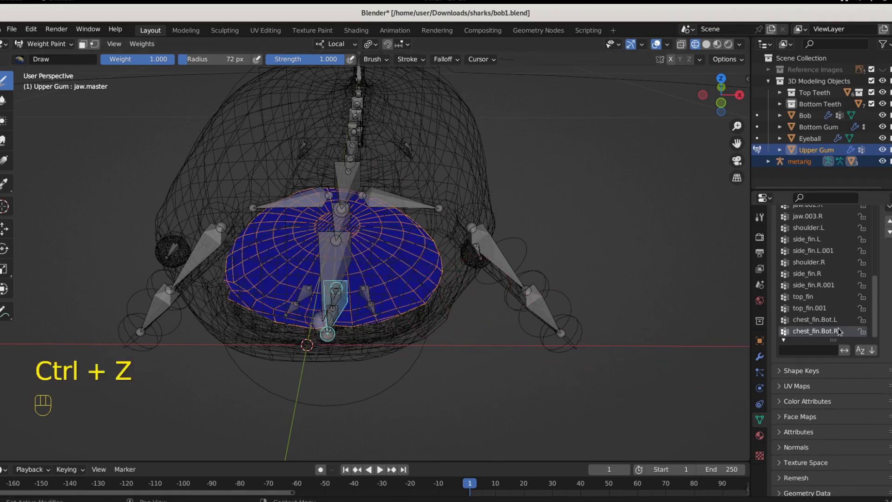
key(KP_1)
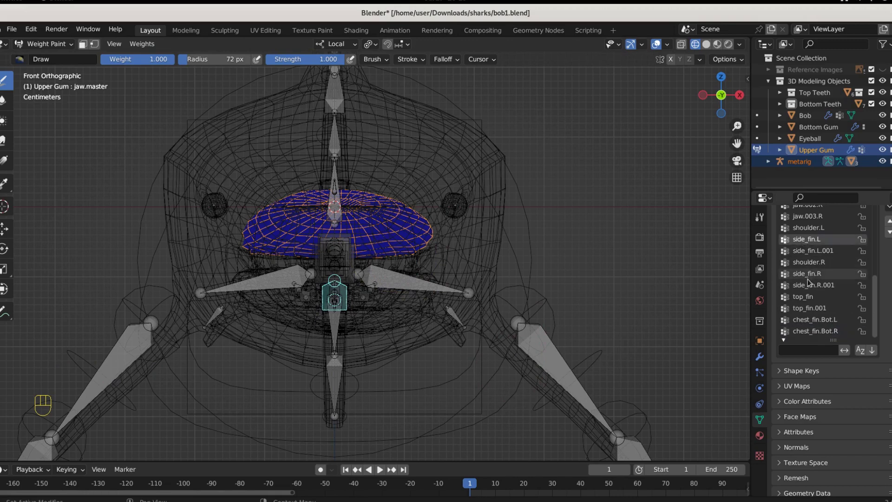
drag(818, 228, 823, 151)
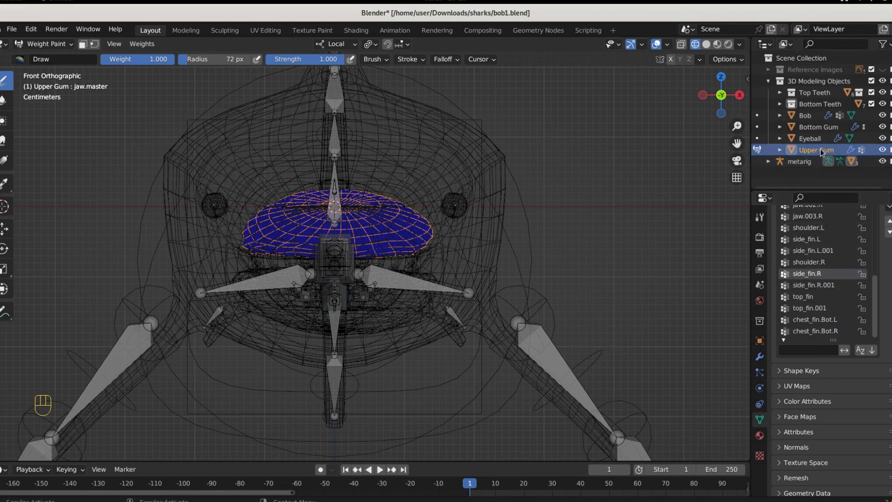
click(823, 151)
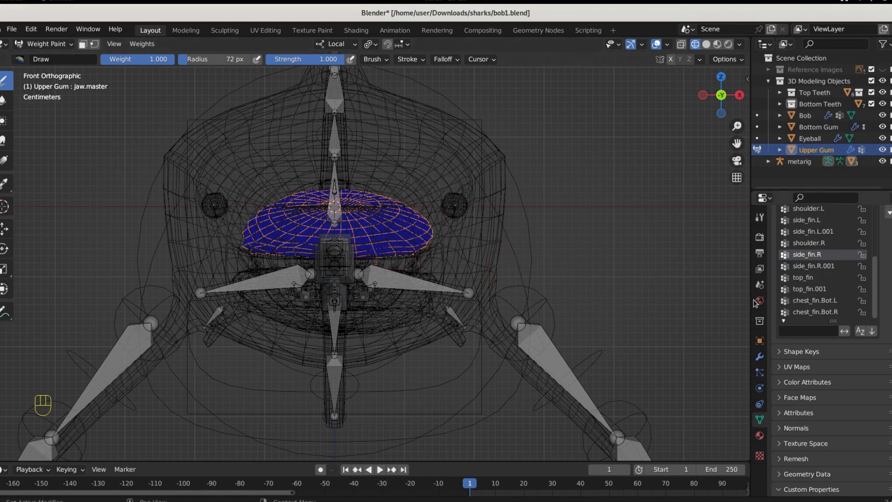
key(KP_3)
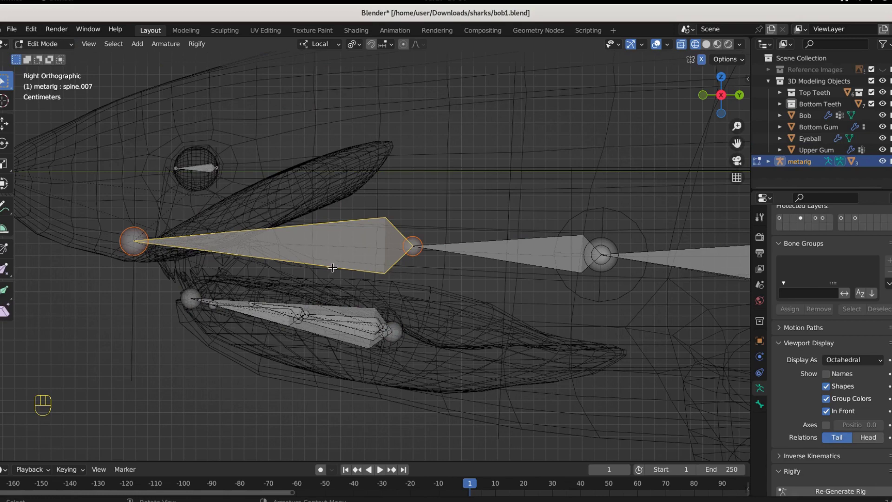
Step: Paint the upper gum onto the spine.007 vertex group in weight painting
click(174, 174)
drag(50, 44, 57, 106)
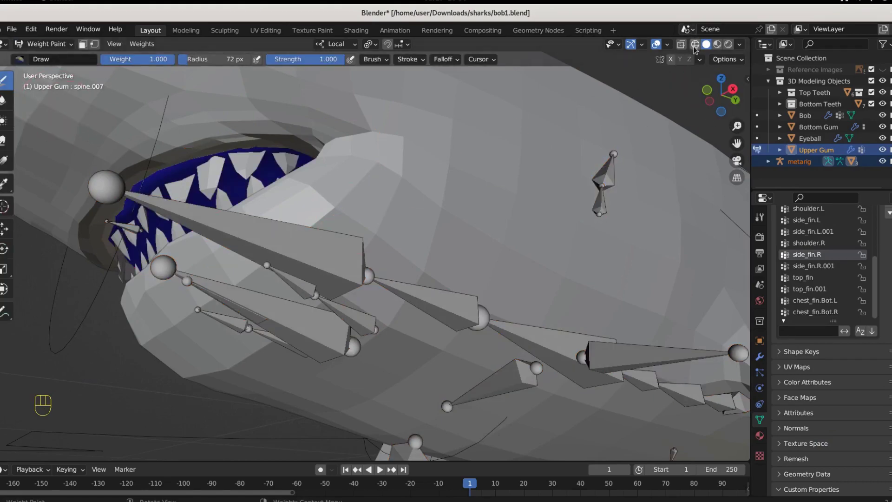
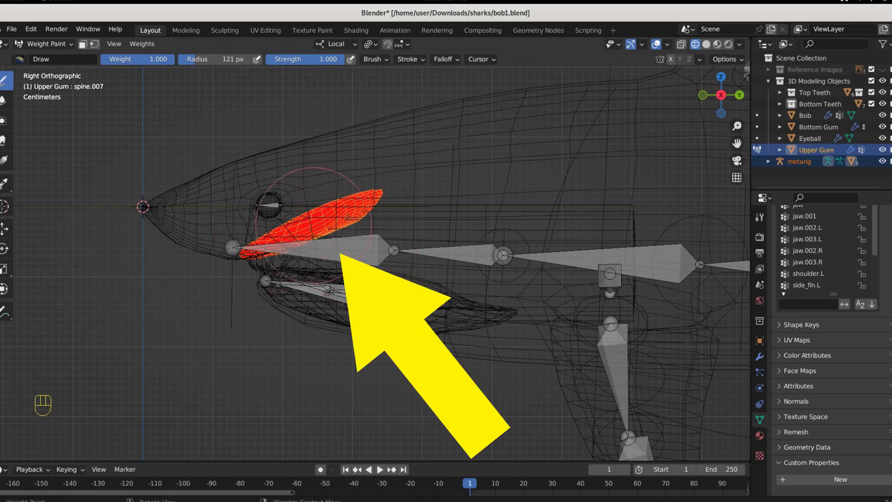
drag(52, 46, 49, 86)
Step: Pose the metarig and test-rotate the spine.007 head bone
click(238, 251)
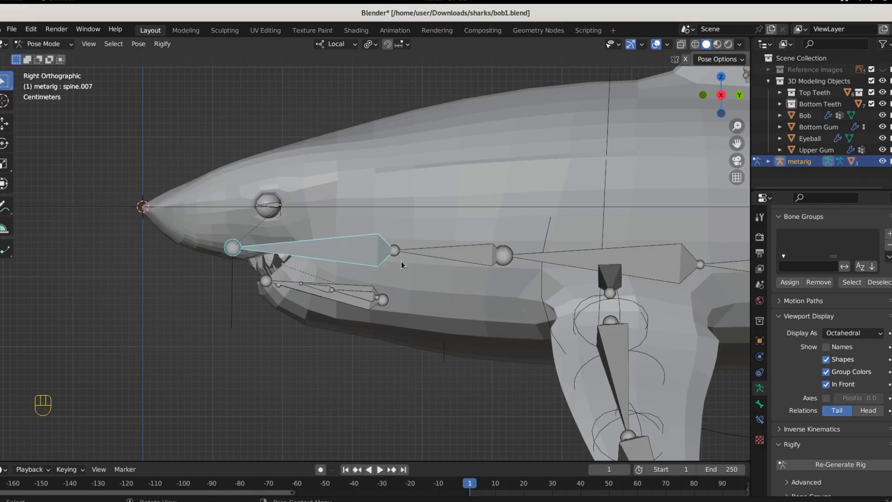
key(r)
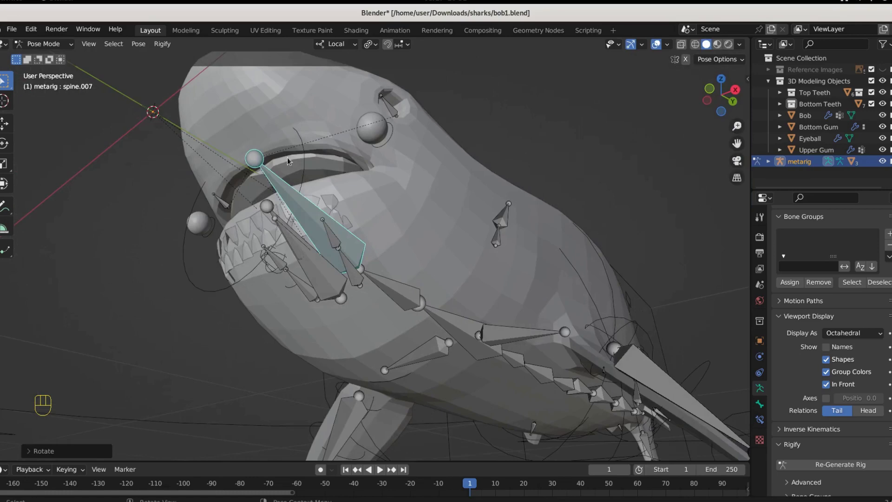
key(r)
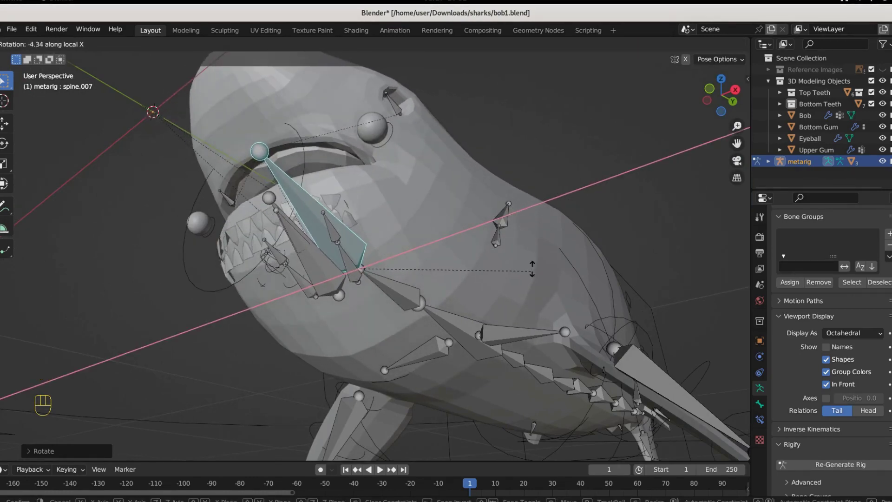
drag(393, 279, 498, 315)
Step: Parent the eyeball to the metarig with automatic weights and enter weight painting on spine.007
click(371, 274)
drag(376, 240, 391, 257)
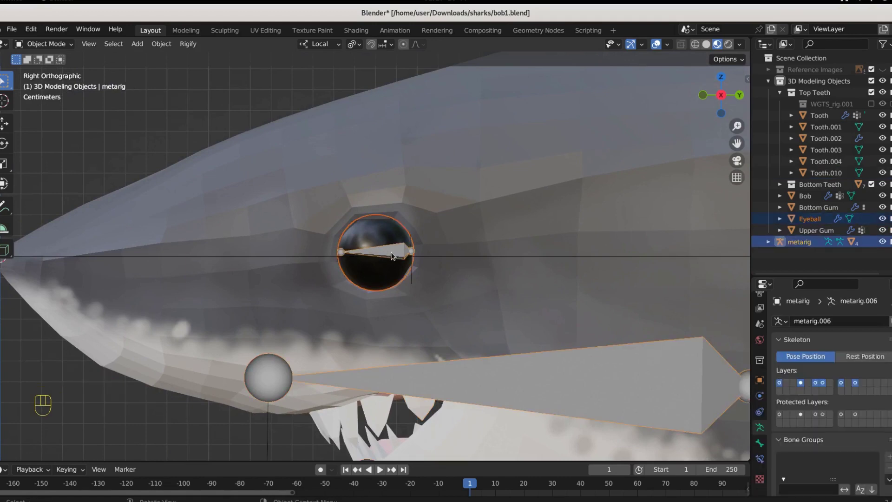
key(ctrl+p)
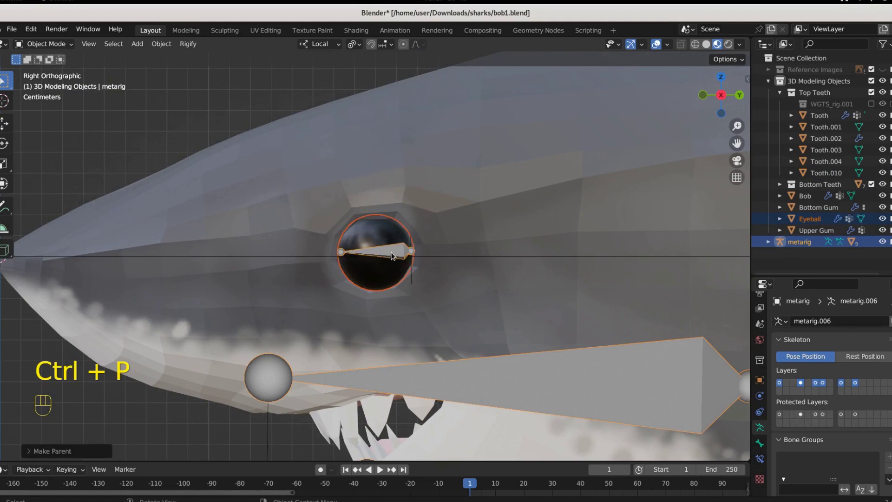
click(393, 251)
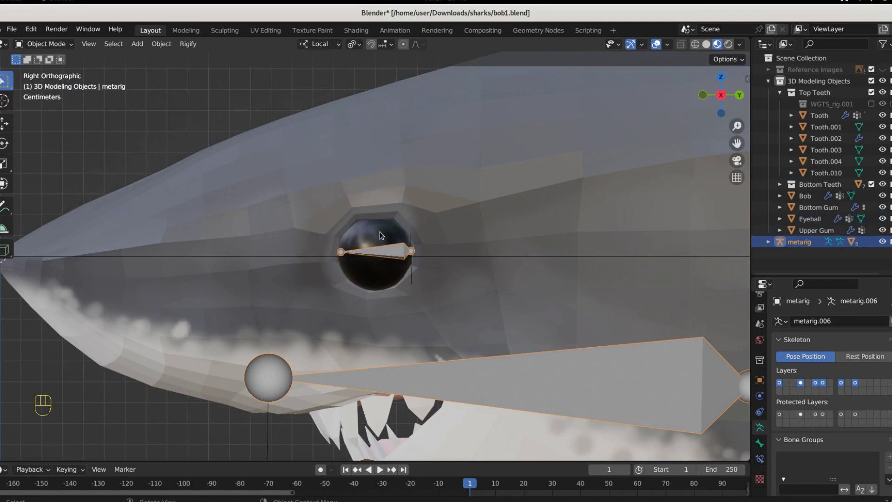
click(383, 241)
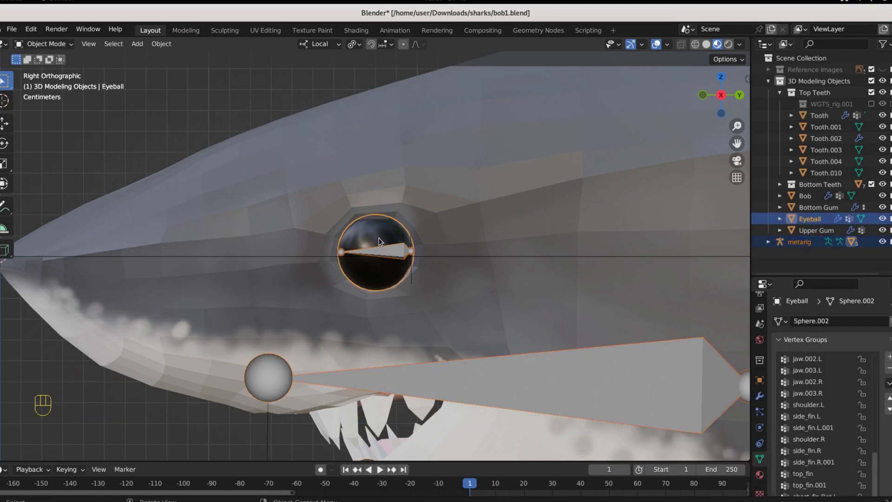
drag(52, 46, 51, 108)
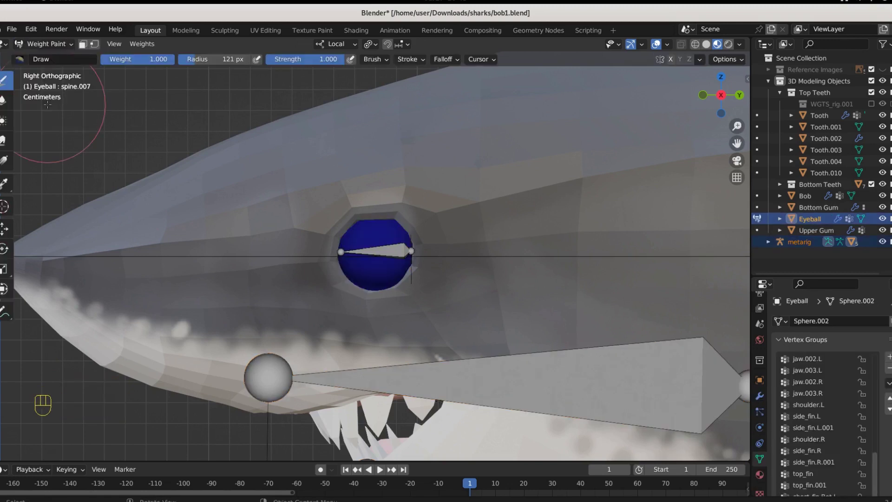
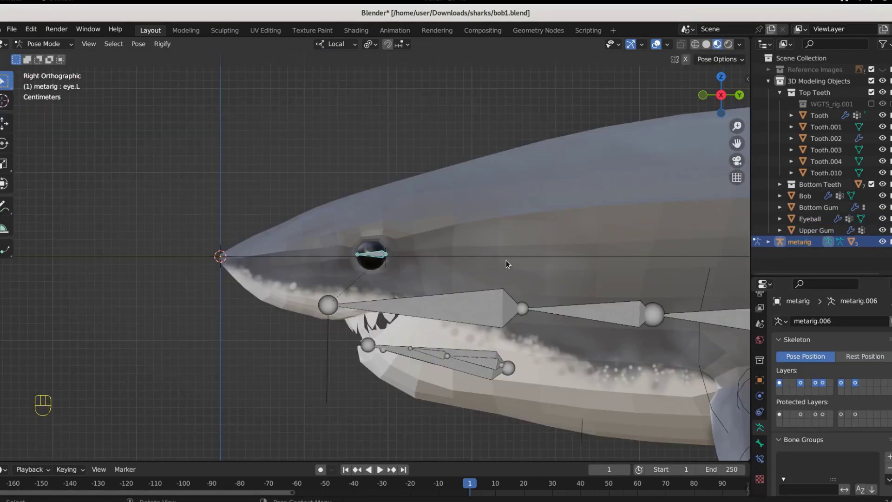
Step: Leave pose mode and reselect the shark body and rig from the front view
key(KP_1)
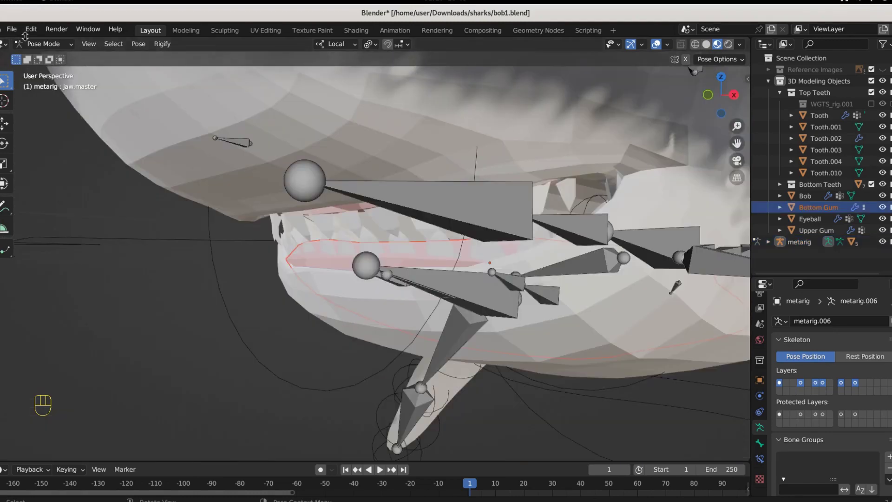
drag(39, 47, 42, 59)
click(340, 269)
click(486, 301)
key(ctrl+p)
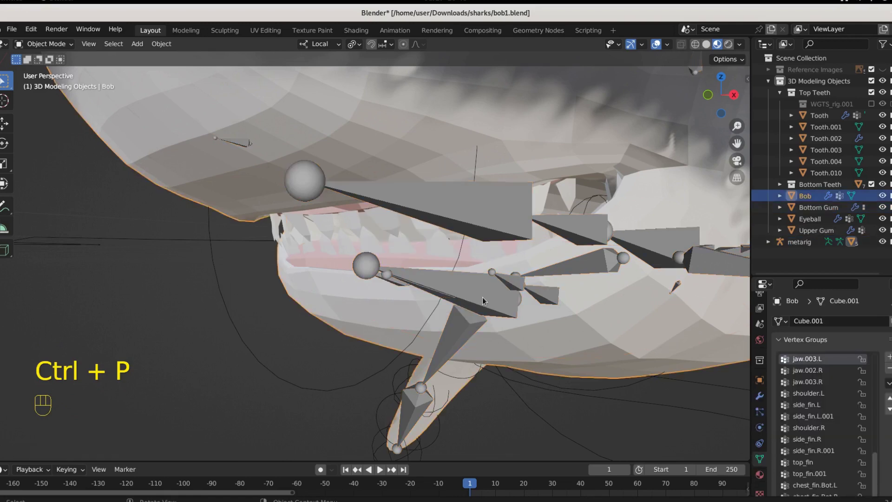
Step: Select the bottom gum with the rig and enter weight painting on jaw.master
click(438, 284)
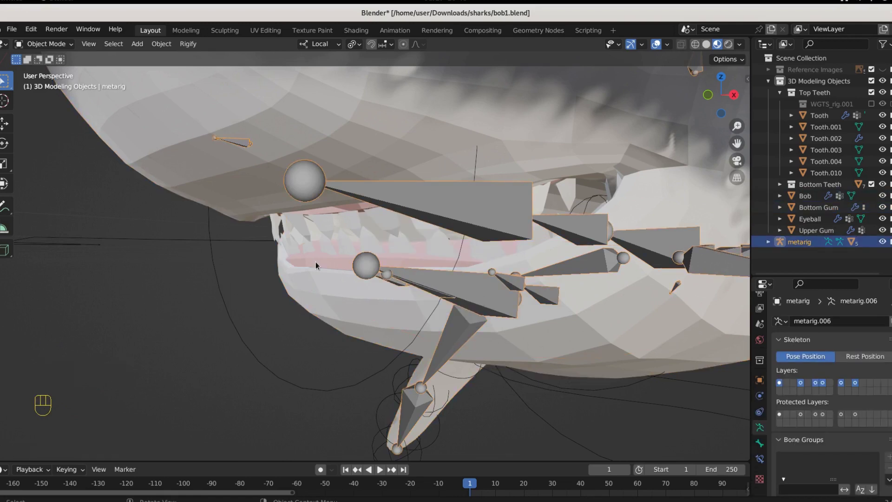
click(319, 265)
drag(53, 42, 51, 107)
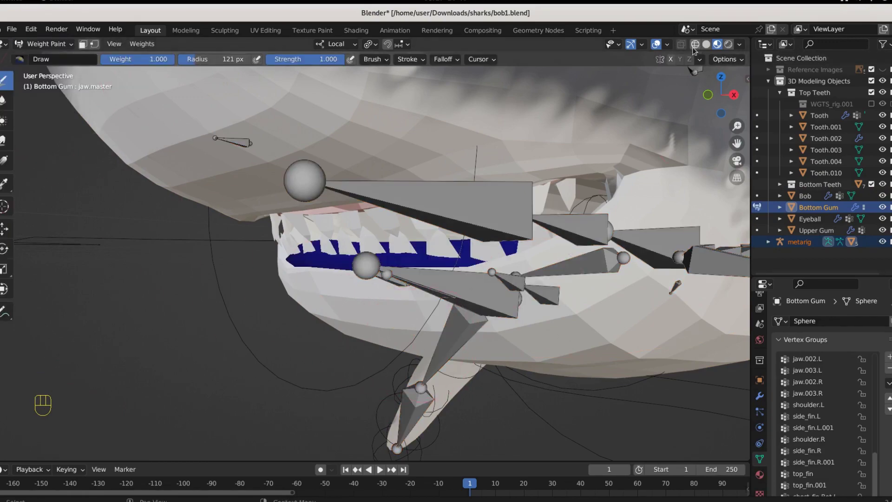
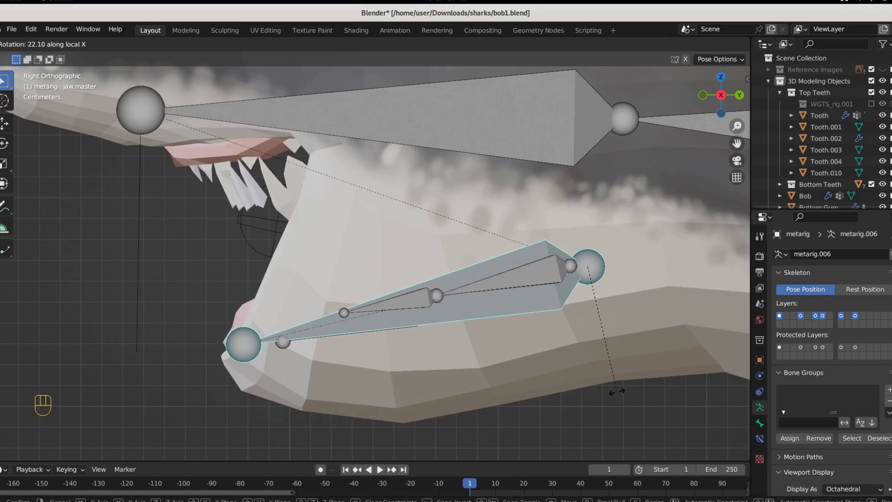
Step: Cancel the jaw rotation test and zoom in on the mouth
key(r)
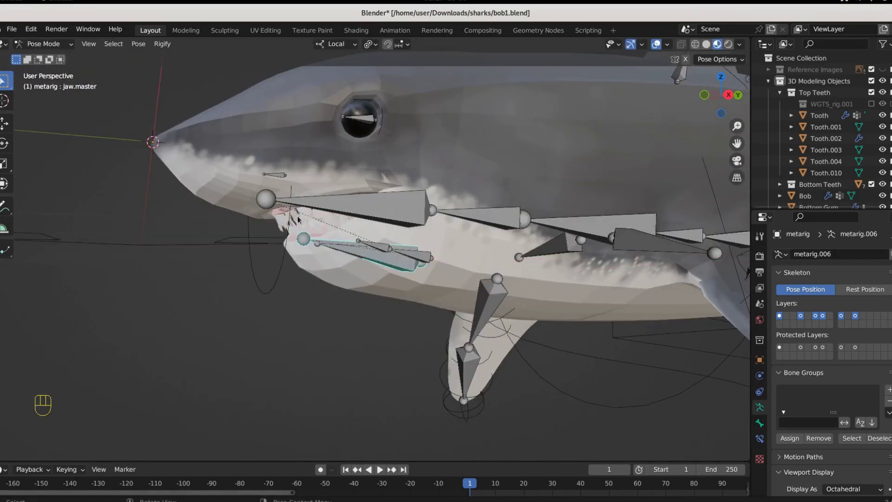
click(283, 212)
drag(390, 308, 433, 340)
drag(430, 295, 453, 298)
key(r)
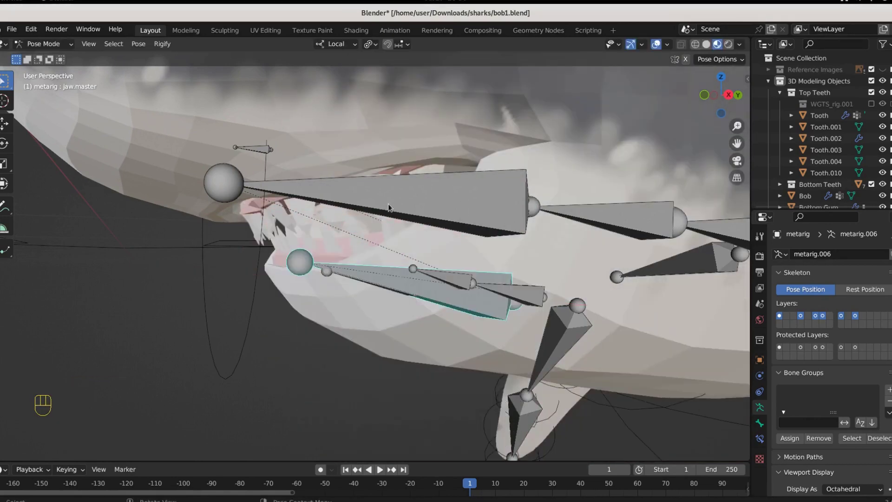
Step: Select the upper gum with the rig and paint spine.007 at weight 1.0
click(486, 198)
click(257, 205)
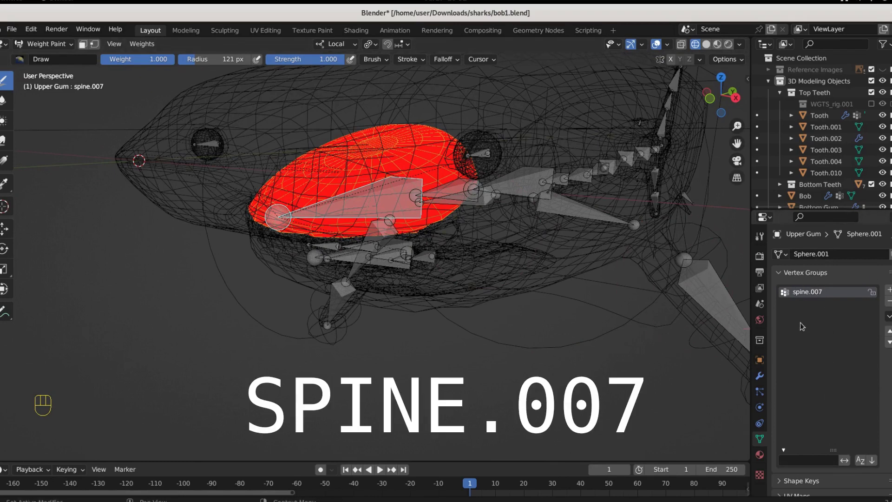
Step: Pose-rotate the head and jaw.master bones, orbiting to check the teeth follow
drag(48, 47, 182, 158)
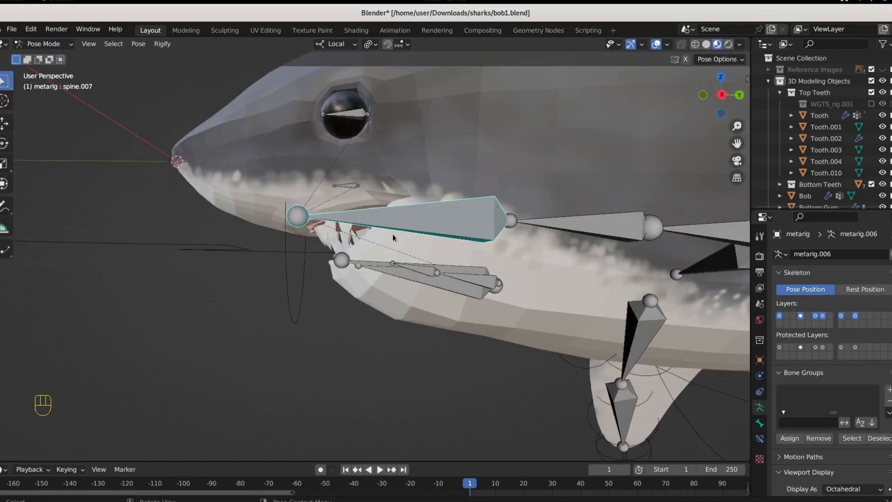
key(r)
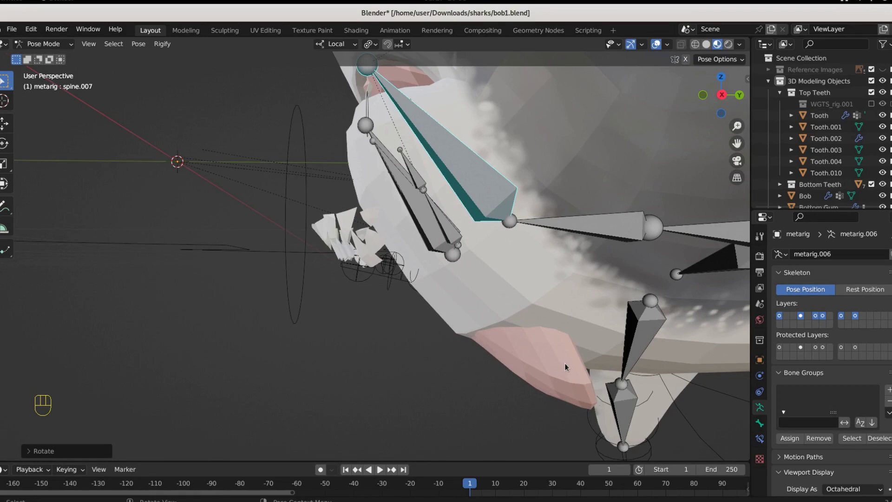
key(ctrl+z)
drag(426, 280, 482, 334)
key(r)
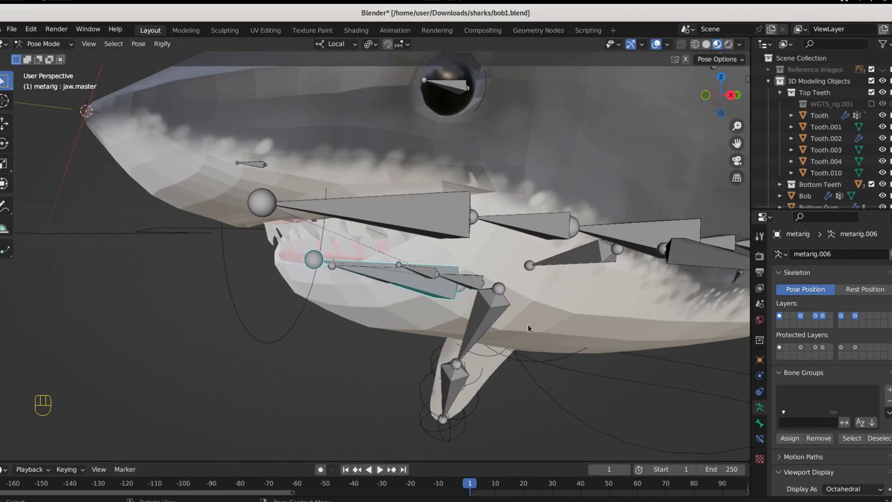
drag(532, 324, 451, 320)
drag(337, 300, 422, 282)
middle_click(421, 281)
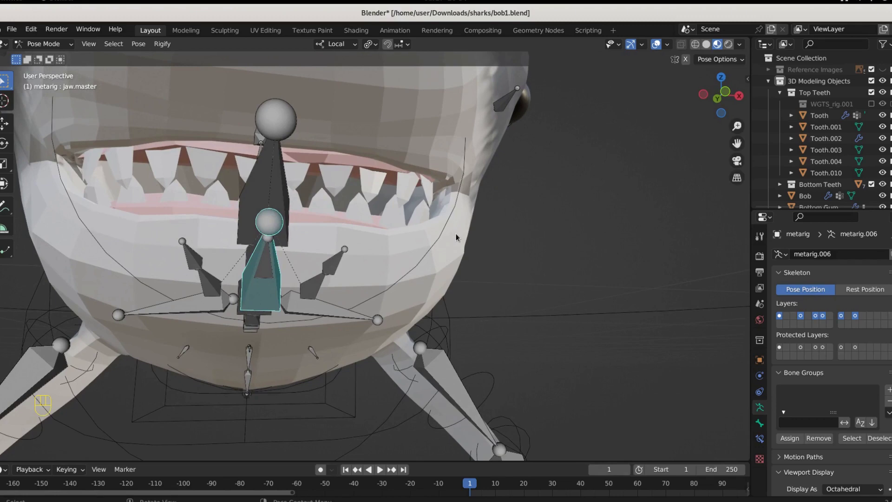
drag(437, 247, 349, 250)
middle_click(346, 251)
drag(307, 271, 296, 262)
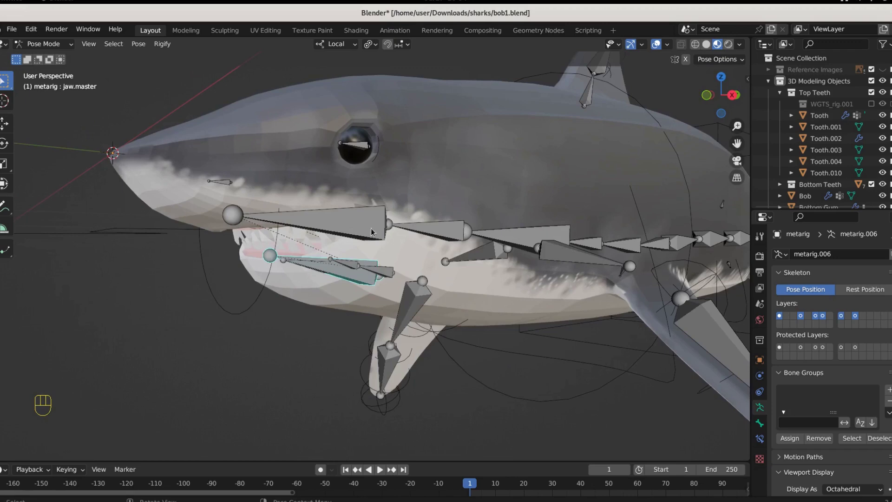
Step: Tilt spine.007 to test the upper gum, inspect the mouth from the front, and return to object mode
click(343, 225)
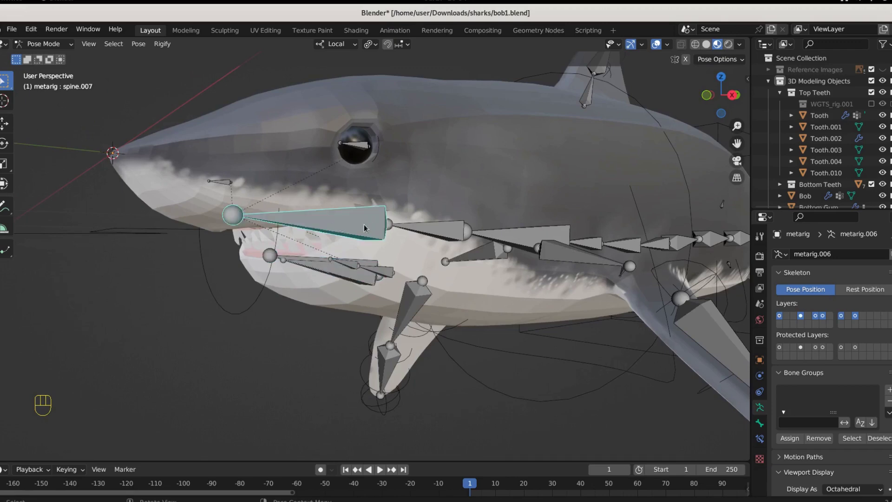
drag(383, 291, 371, 268)
drag(353, 292, 312, 287)
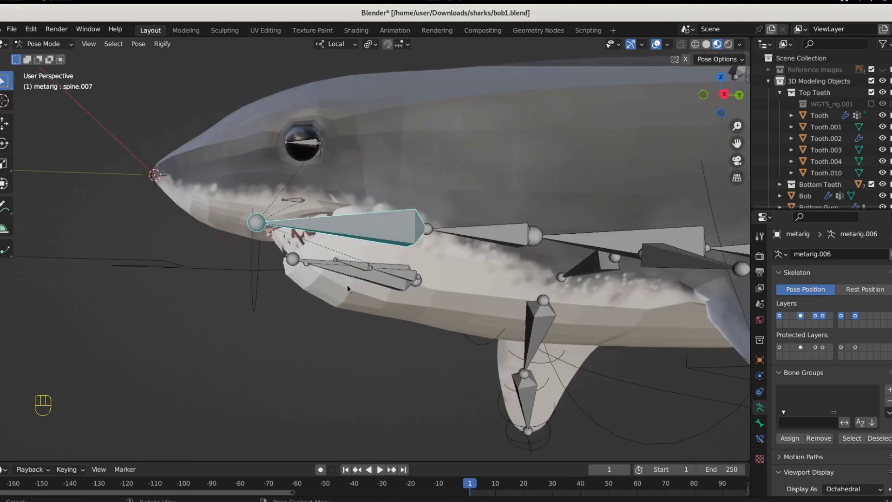
drag(398, 285, 325, 303)
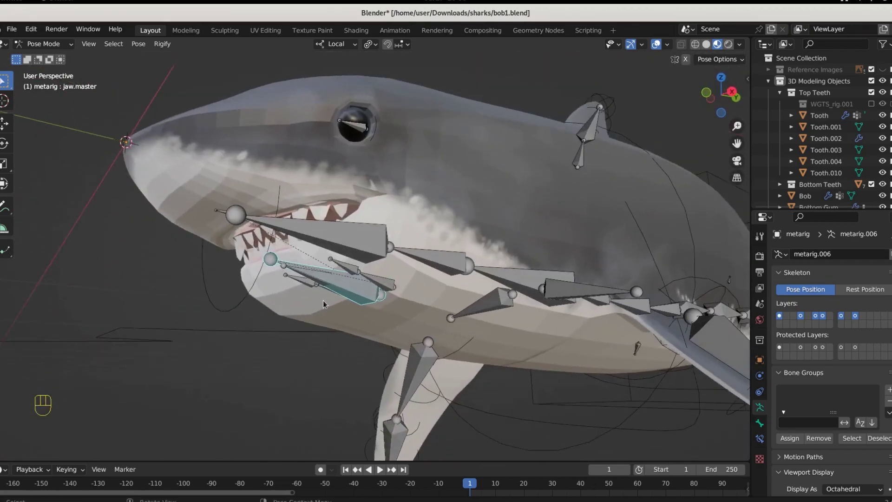
middle_click(358, 299)
drag(367, 234, 282, 193)
click(52, 47)
middle_click(306, 265)
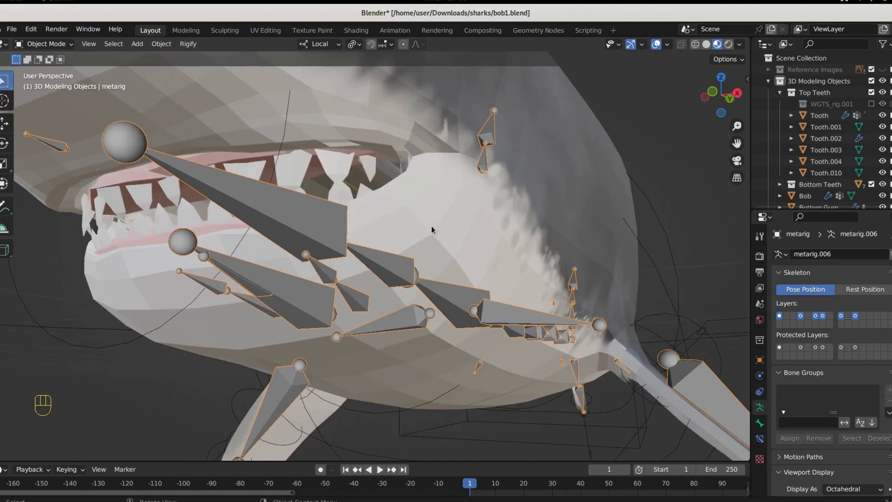
Step: Parent upper tooth Tooth.010 to the rig with automatic weights and check it in weight painting
click(421, 158)
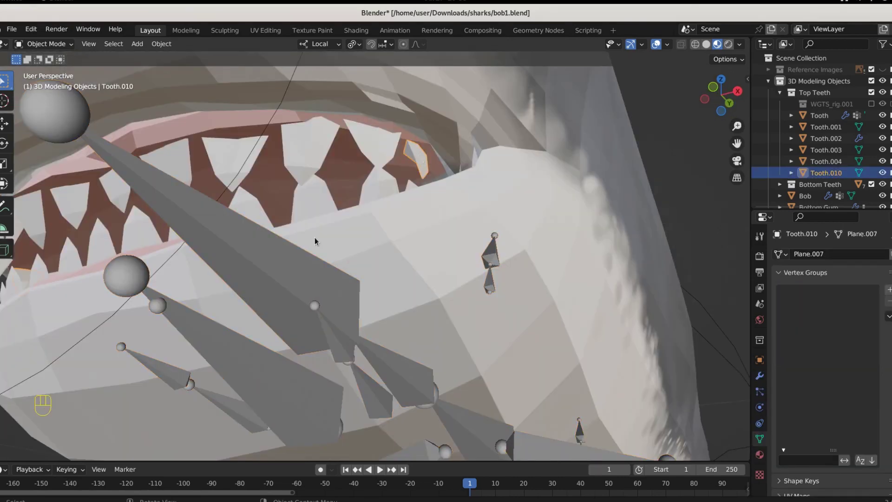
click(274, 269)
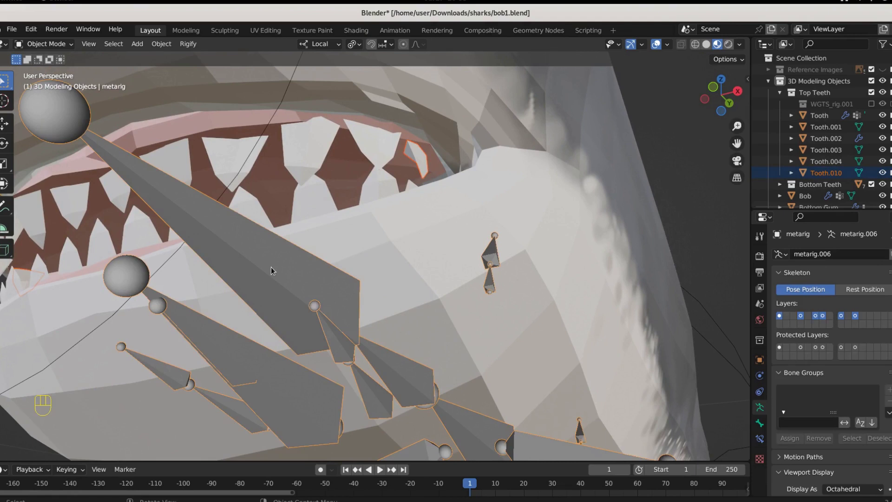
key(ctrl+p)
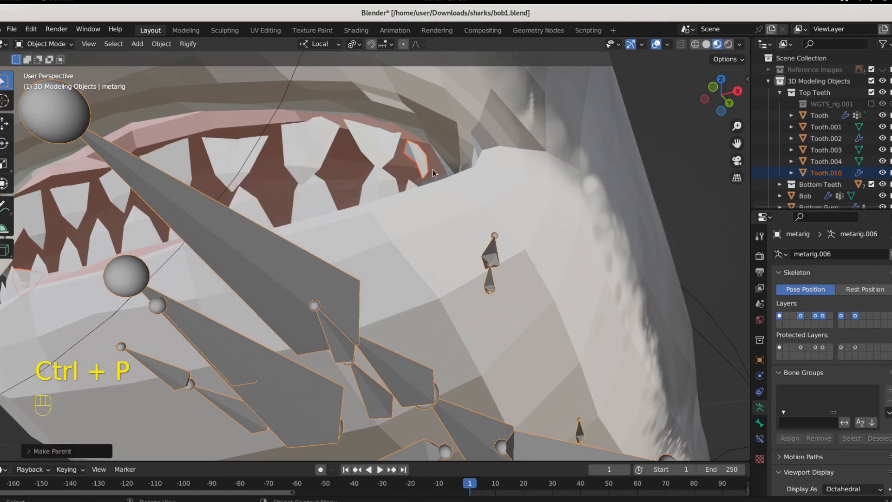
drag(280, 276, 422, 163)
drag(45, 45, 51, 107)
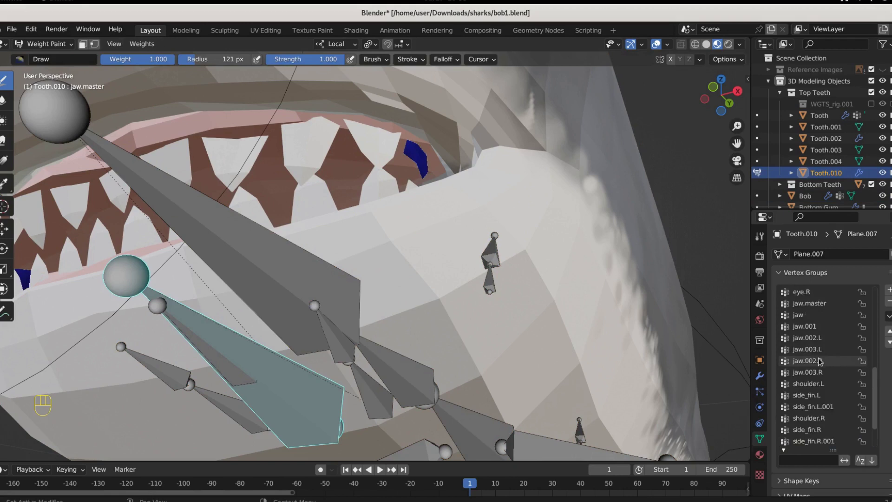
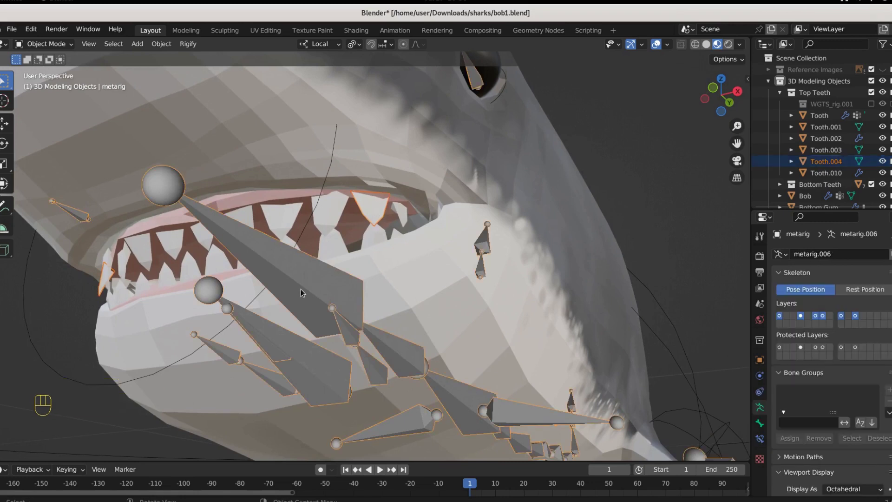
Step: Parent Tooth.004 with automatic weights and start weight painting it
key(ctrl+p)
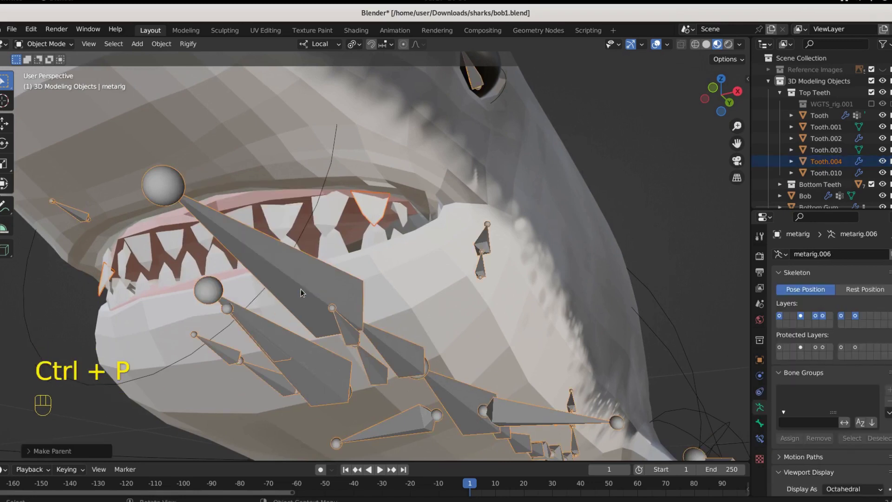
click(292, 289)
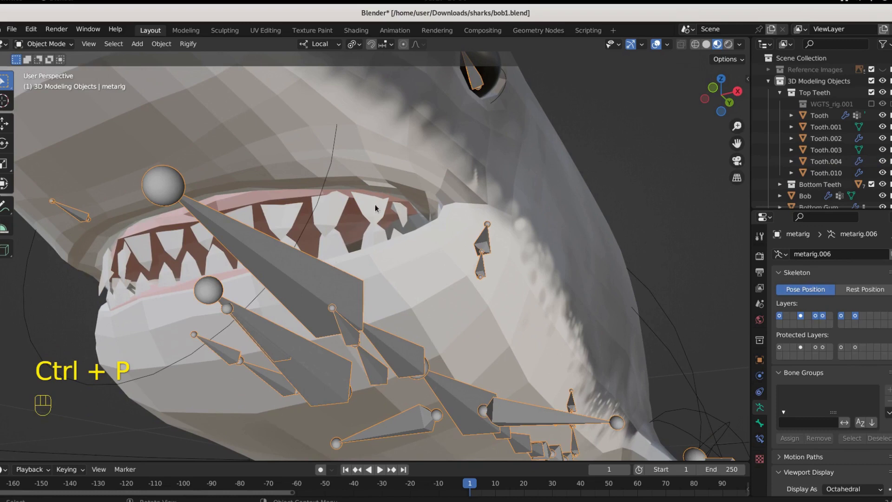
click(44, 104)
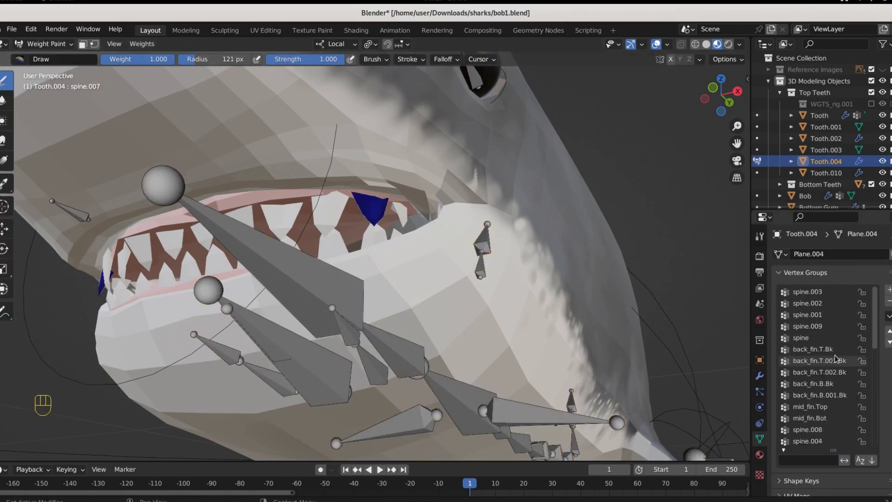
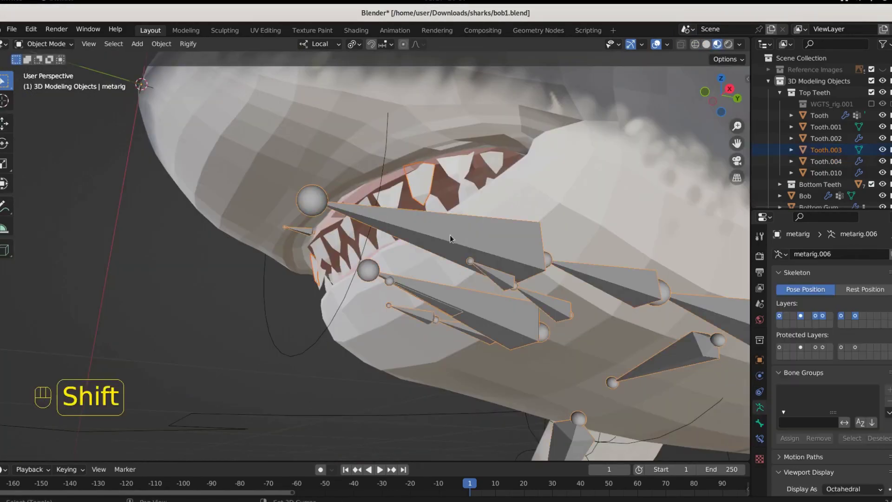
Step: Parent Tooth.003 with automatic weights and give it full spine.007 weight
key(ctrl+p)
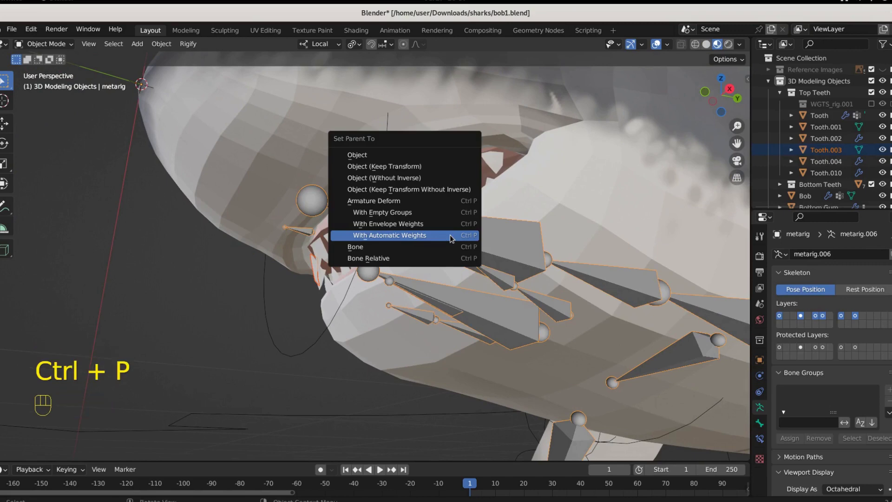
click(452, 237)
click(452, 237)
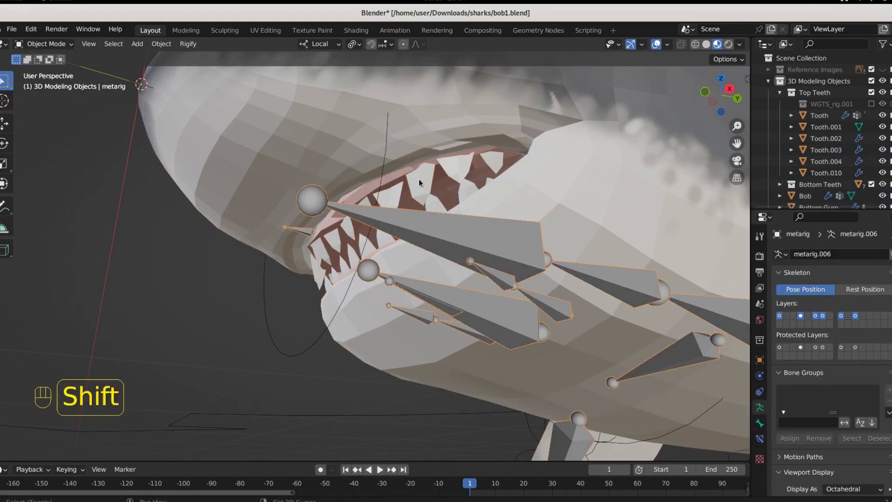
drag(52, 41, 46, 106)
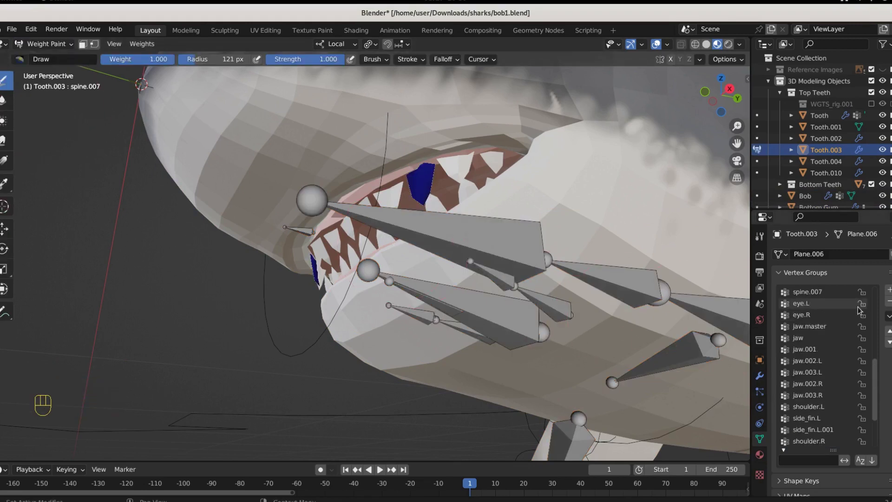
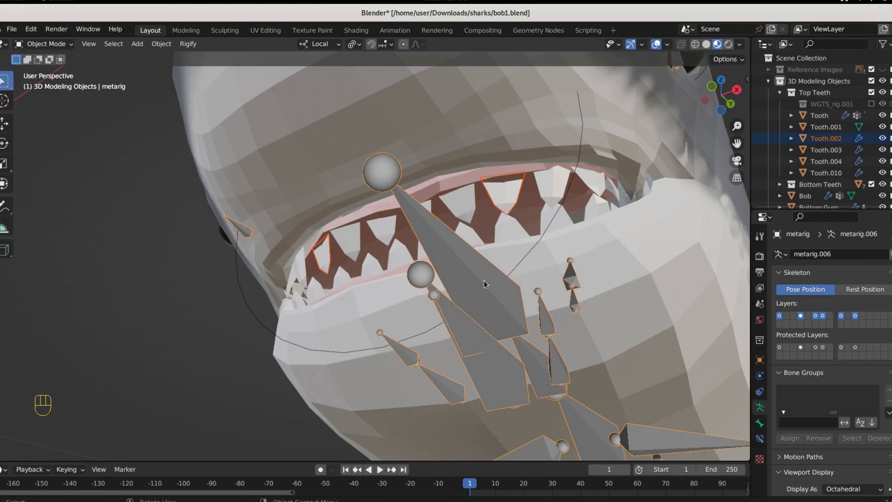
Step: Parent Tooth.002 with automatic weights and enter weight painting on it
key(ctrl+p)
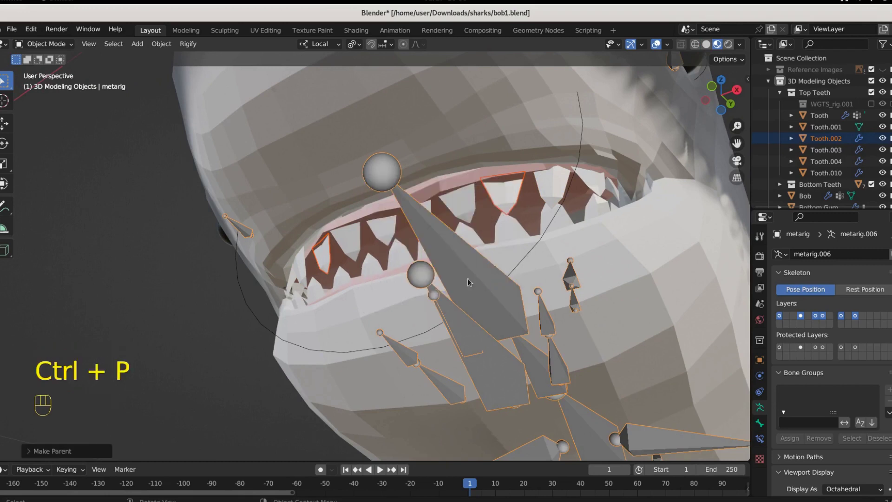
click(478, 280)
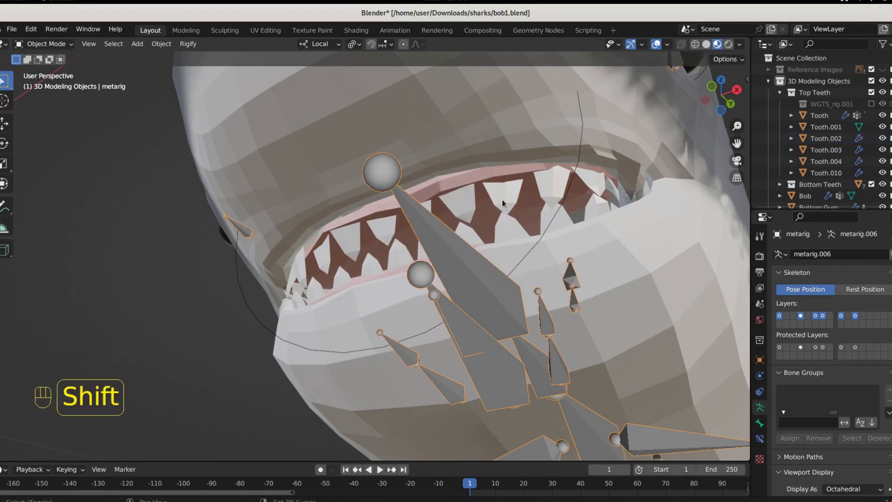
click(506, 199)
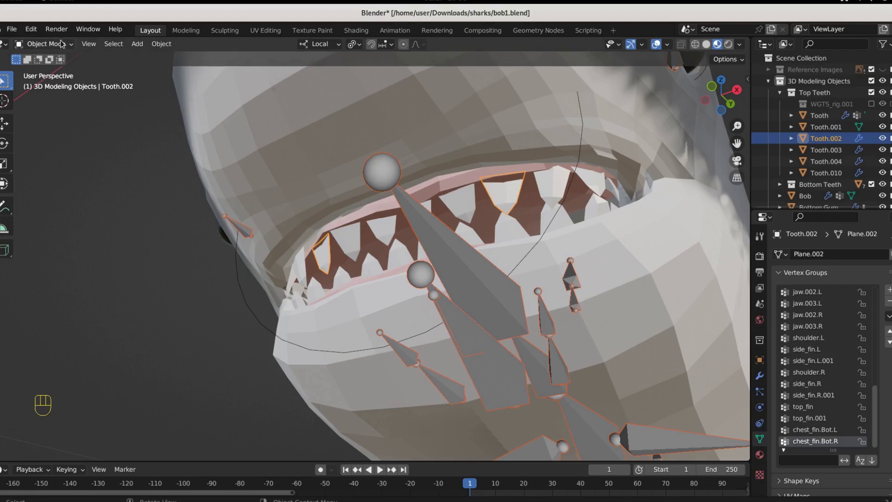
drag(58, 46, 62, 111)
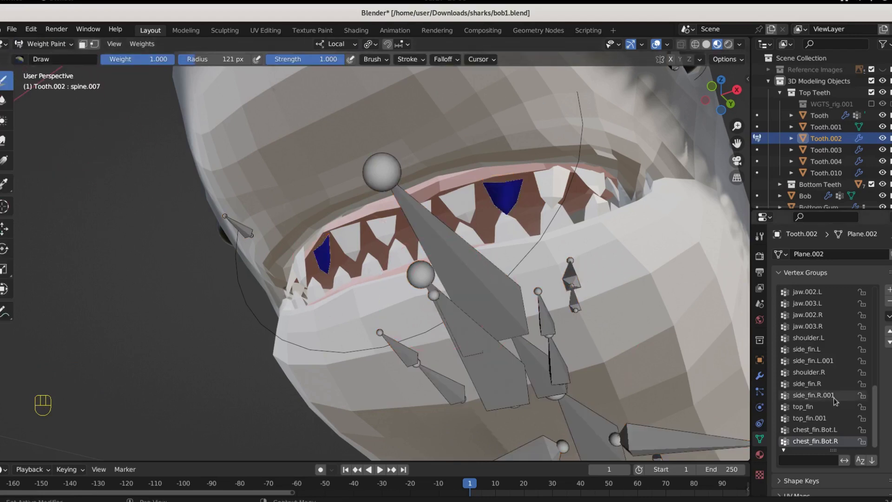
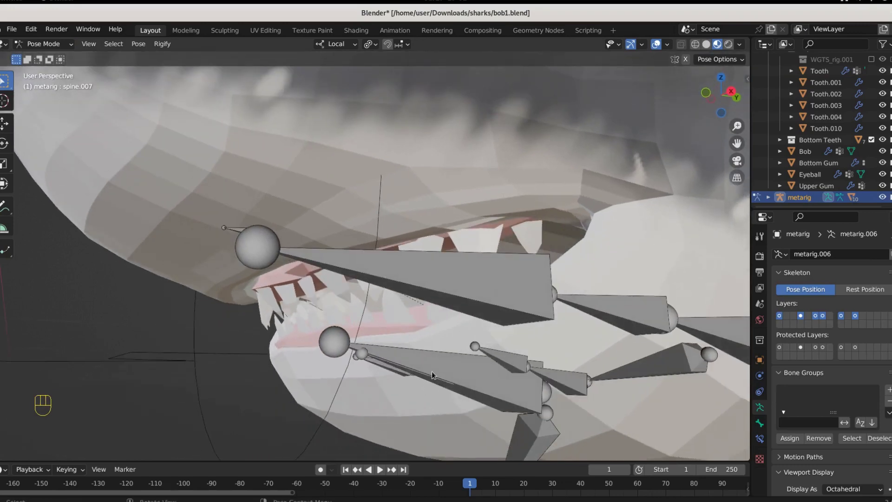
Step: Test-rotate the spine.007 head bone around X and cancel
click(458, 278)
drag(474, 286, 515, 261)
drag(515, 262, 498, 282)
key(r)
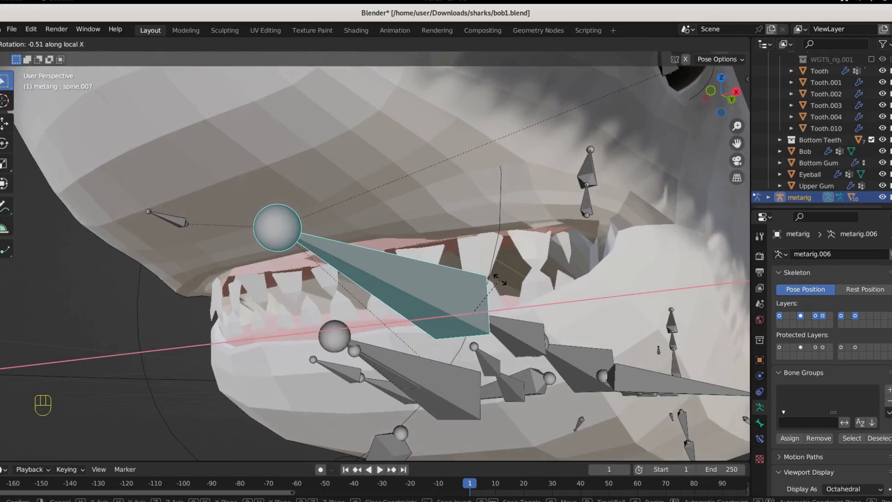
click(781, 106)
Step: Expand the Bottom Teeth collection in the Outliner and select Tooth.012
drag(613, 297, 576, 272)
drag(598, 290, 581, 301)
click(605, 290)
click(605, 290)
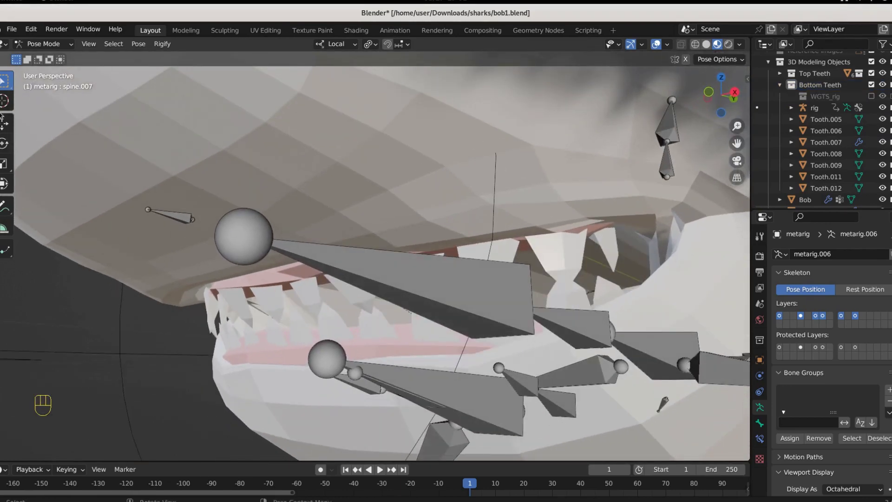
Step: Switch bottom tooth Tooth.012 into weight painting to view its bone vertex groups
drag(45, 45, 53, 115)
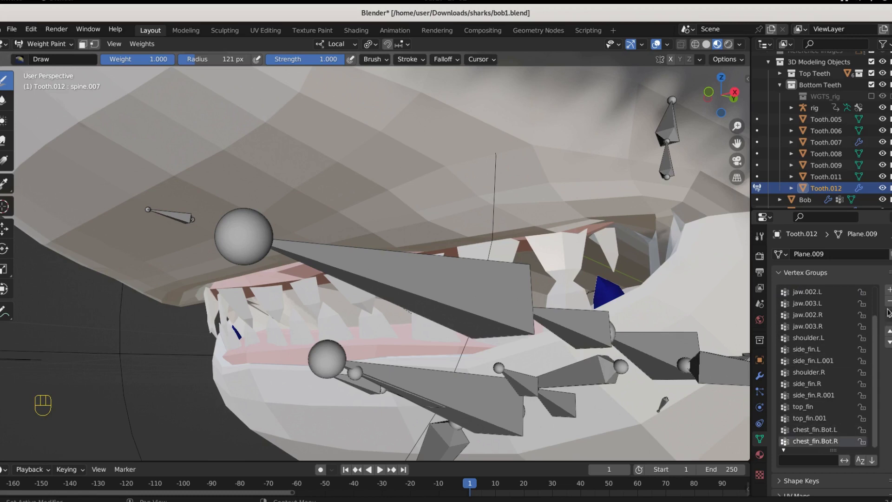
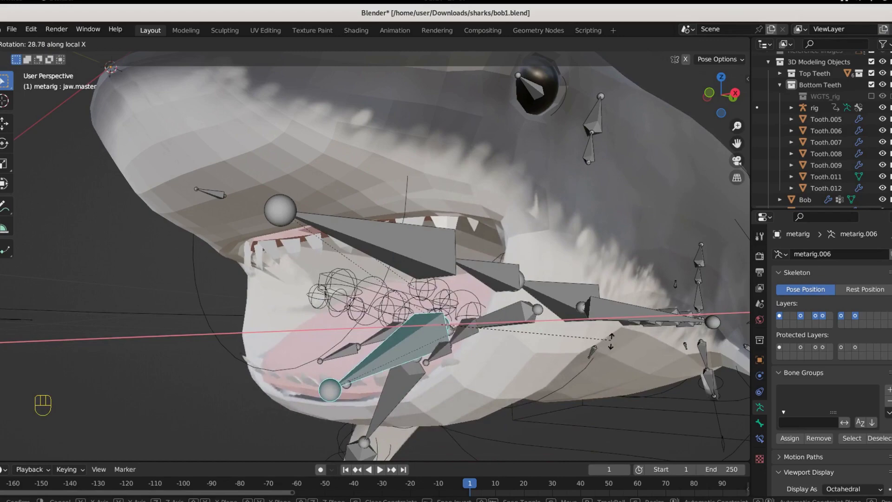
Step: Orbit around the shark's head to inspect the open jaw from the front
drag(510, 366, 700, 373)
drag(650, 369, 458, 365)
middle_click(466, 365)
drag(421, 365, 420, 341)
drag(420, 365, 522, 336)
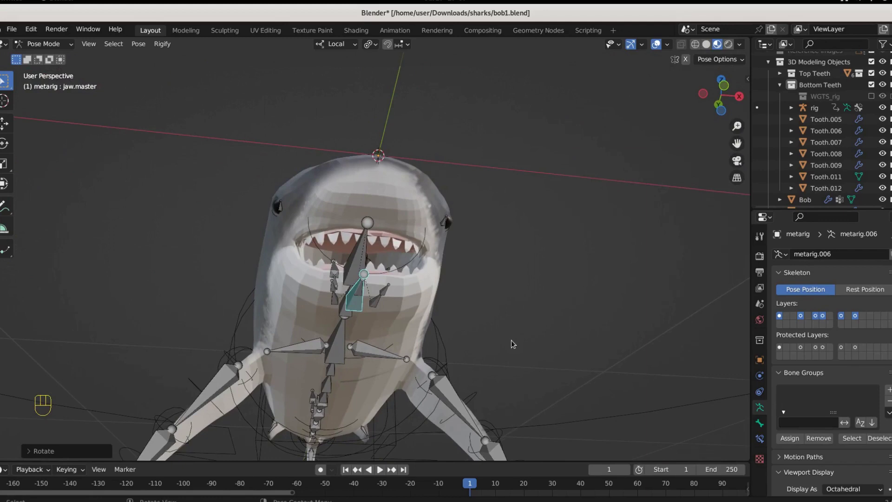
drag(508, 376, 363, 393)
Step: View the shark from Right Orthographic, zoom out to the whole body and return to Object Mode with Bob selected
key(KP_3)
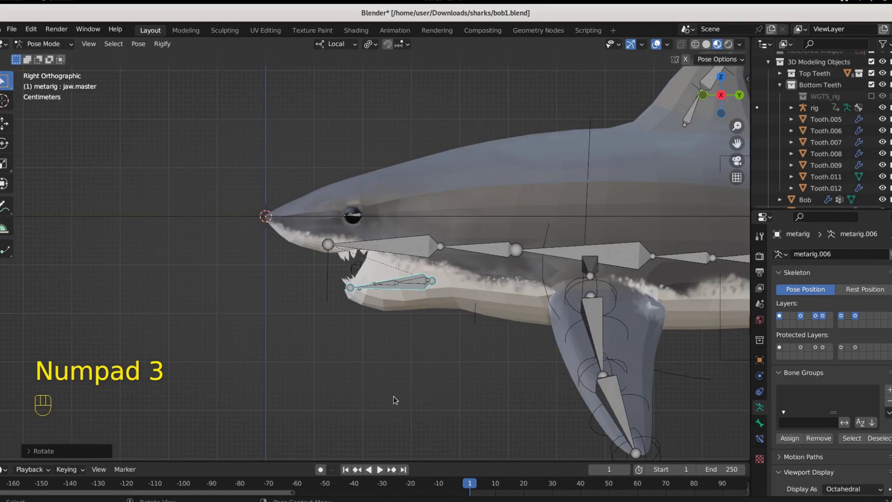
drag(403, 415, 331, 415)
drag(483, 371, 423, 380)
drag(43, 43, 54, 59)
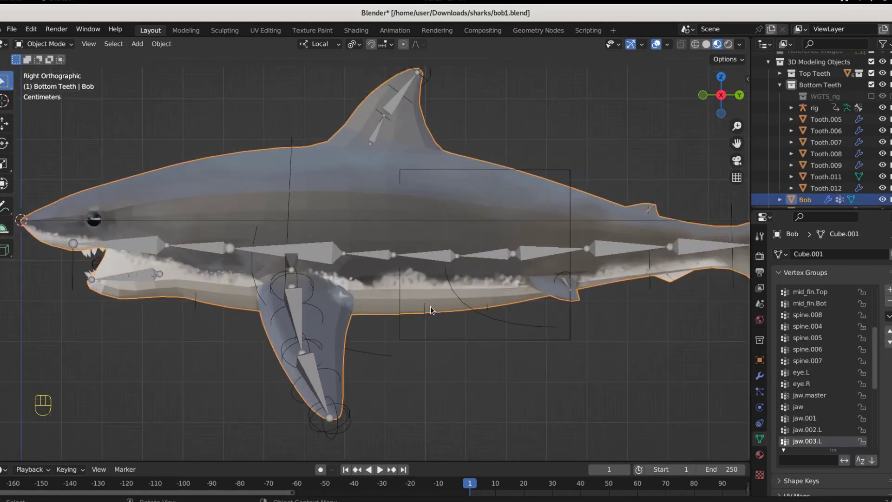
click(485, 302)
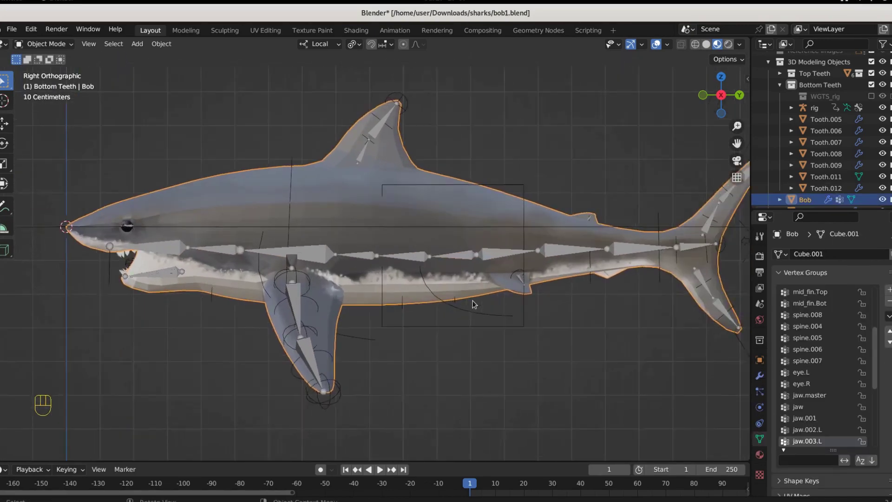